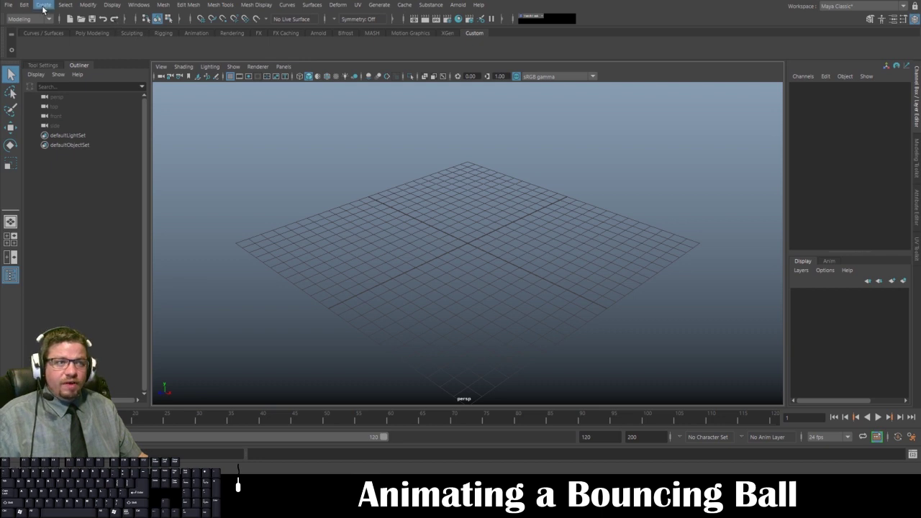
Open the saved ball rig scene theBall.ma through File > Open Scene
click(15, 8)
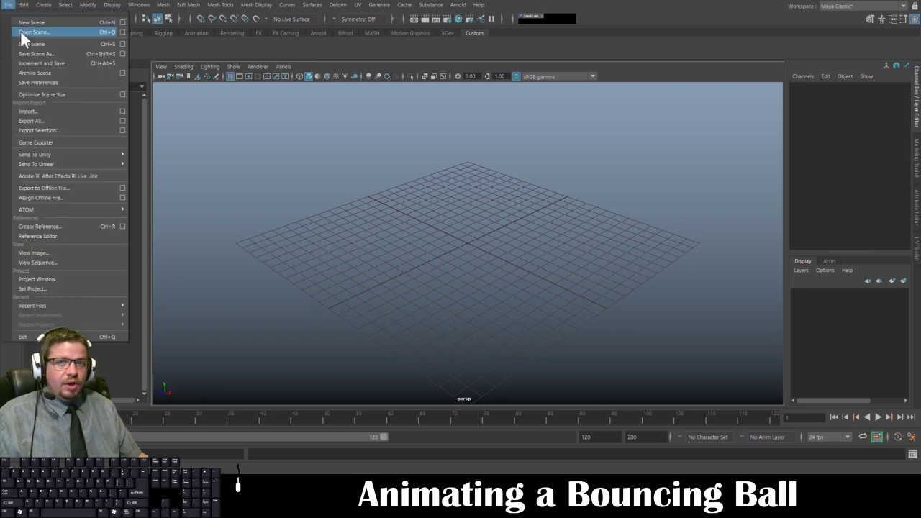
click(27, 36)
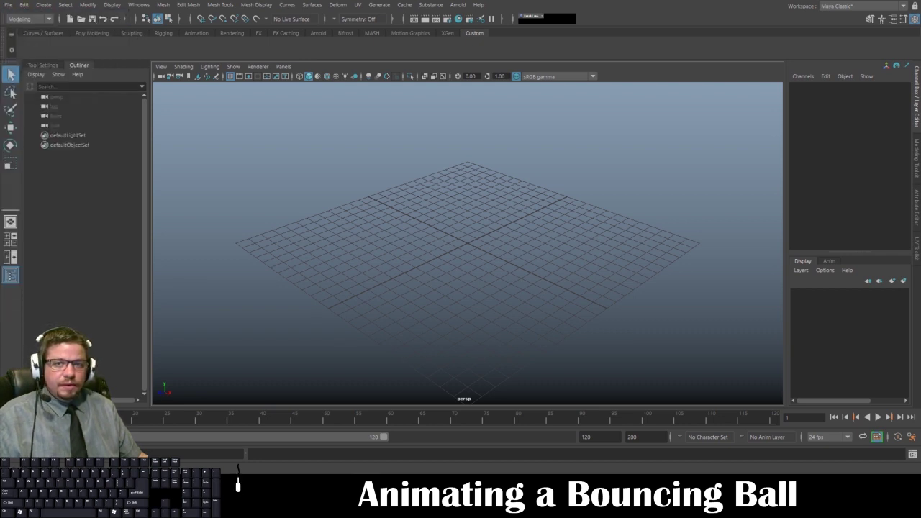
click(14, 91)
click(269, 147)
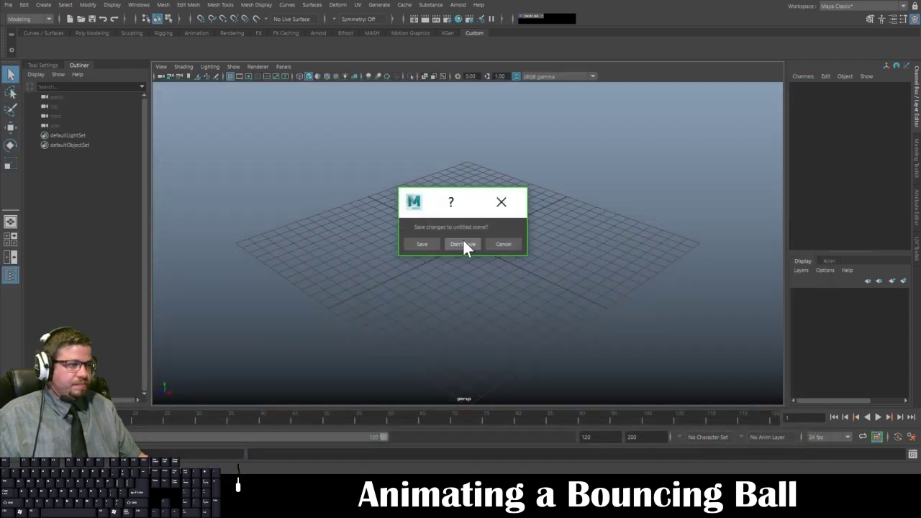
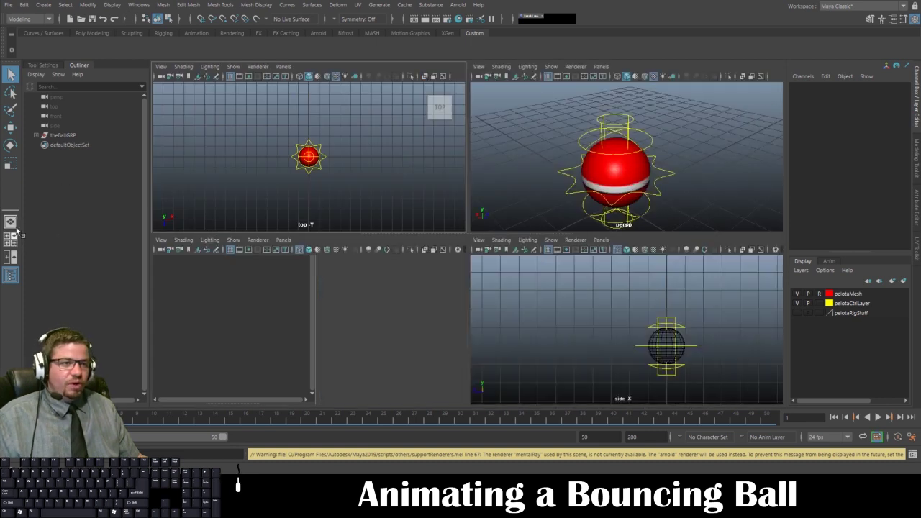
Switch the viewport to the four-view layout to check the loaded rig
click(576, 118)
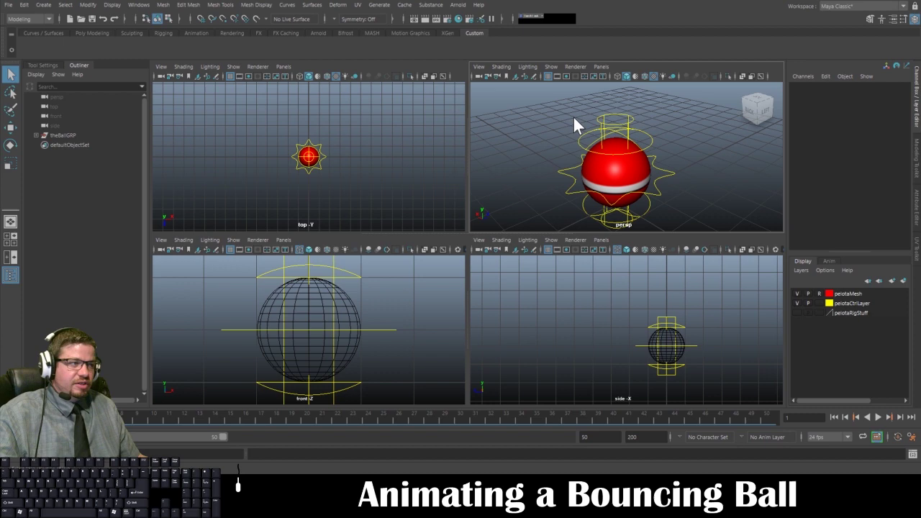
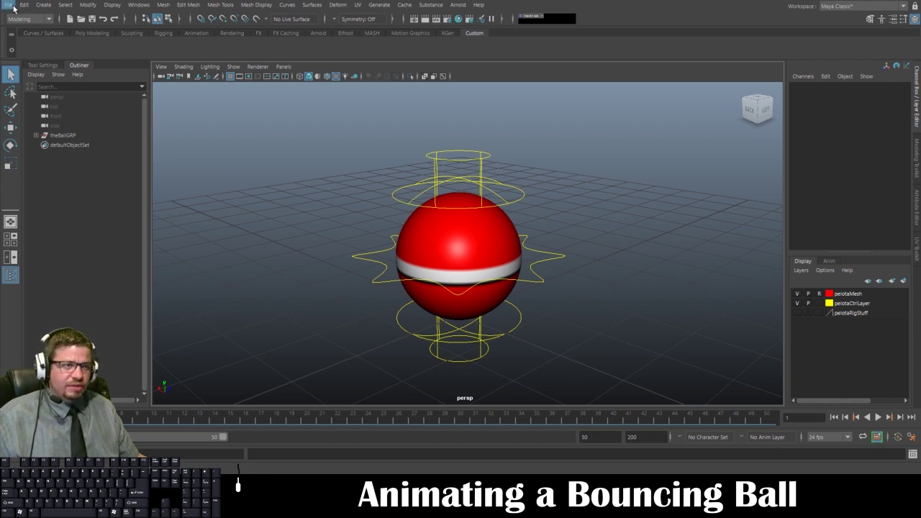
Import another file into the scene via File > Import, then orbit around the ball rig
click(20, 10)
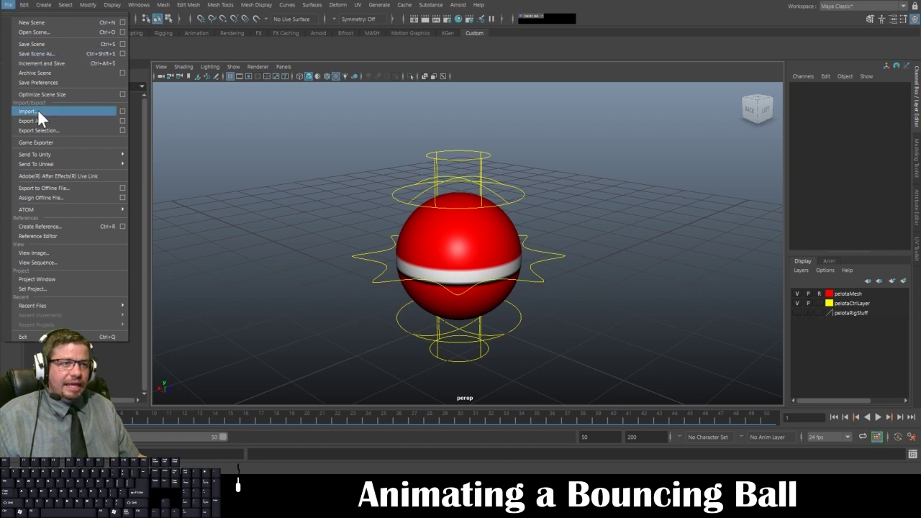
click(45, 118)
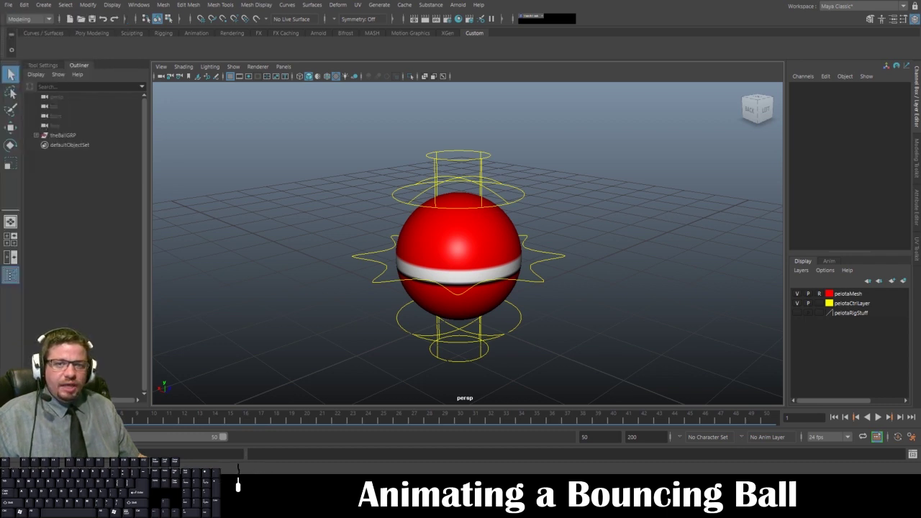
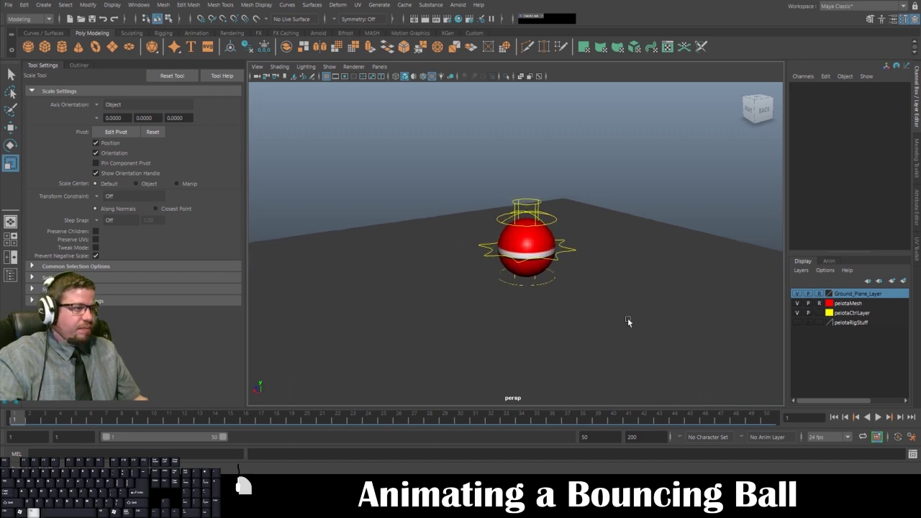
drag(635, 198, 698, 358)
drag(639, 222, 688, 363)
drag(595, 204, 663, 373)
drag(610, 211, 683, 373)
drag(619, 215, 685, 359)
drag(619, 219, 690, 342)
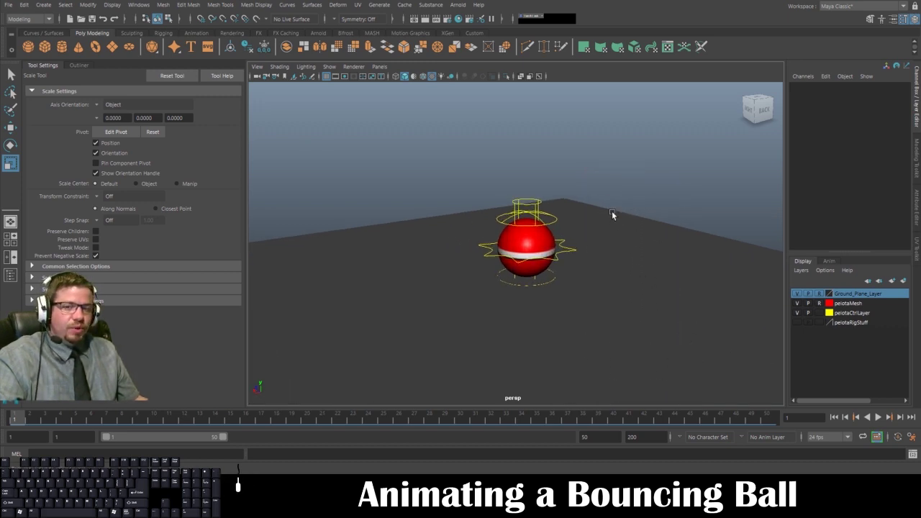
drag(610, 224, 678, 356)
drag(644, 241, 627, 223)
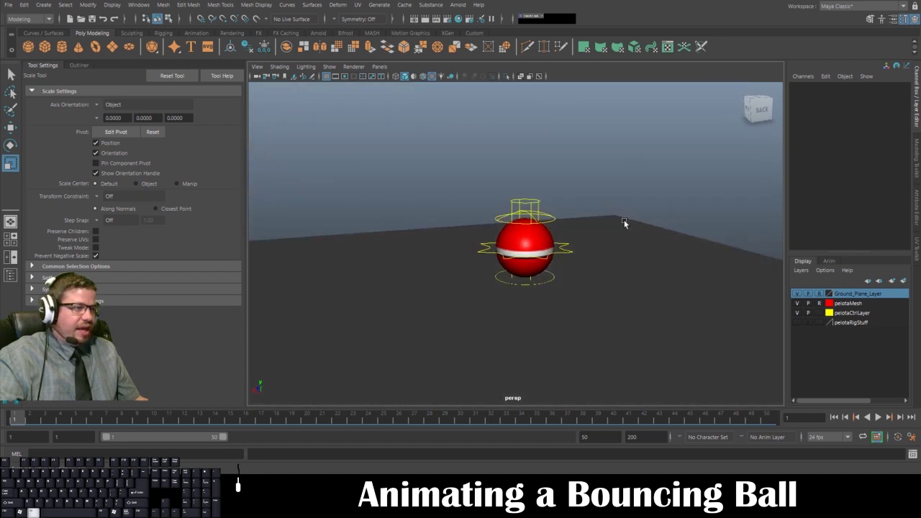
Dolly in close to the red ball rig and select its masterControl curve
right_click(616, 260)
drag(593, 241, 580, 241)
click(579, 298)
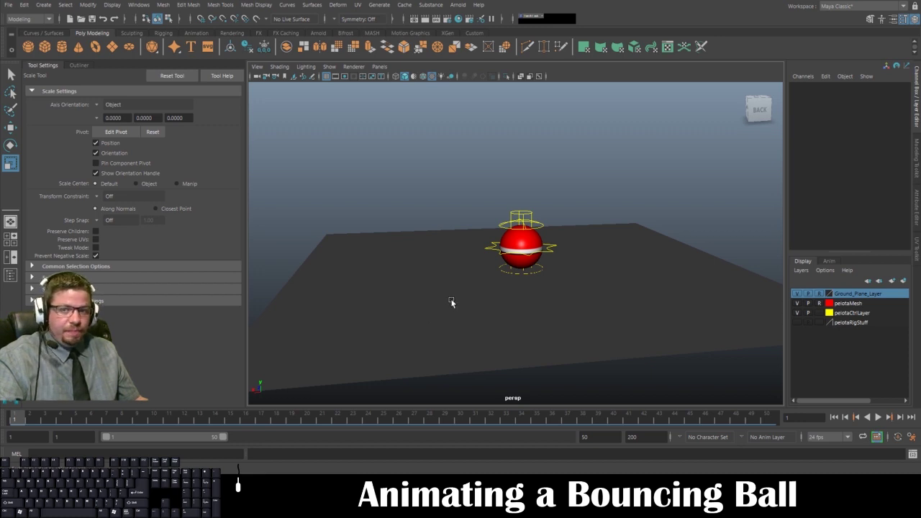
click(523, 283)
click(663, 173)
drag(511, 265, 531, 265)
drag(437, 191, 541, 341)
drag(541, 341, 516, 334)
click(513, 333)
Raise masterControl to Translate Y 10 so the ball sits high above the ground
click(616, 253)
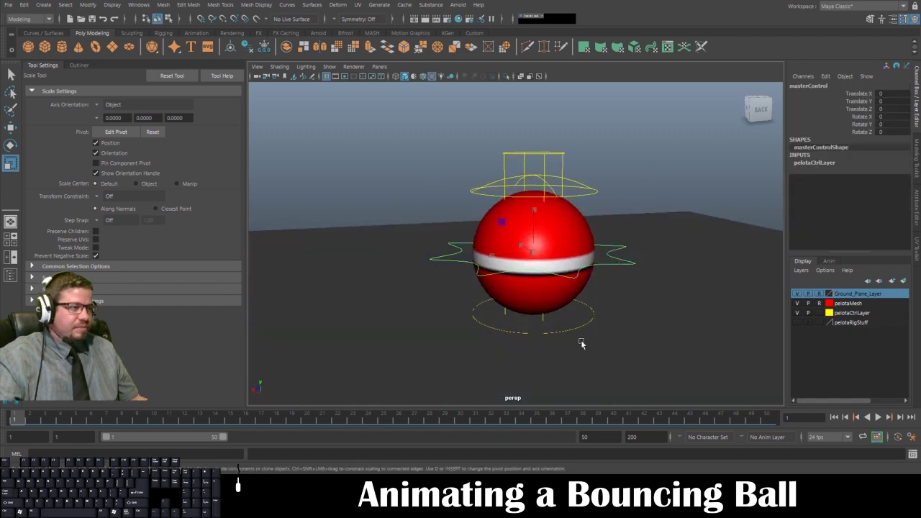
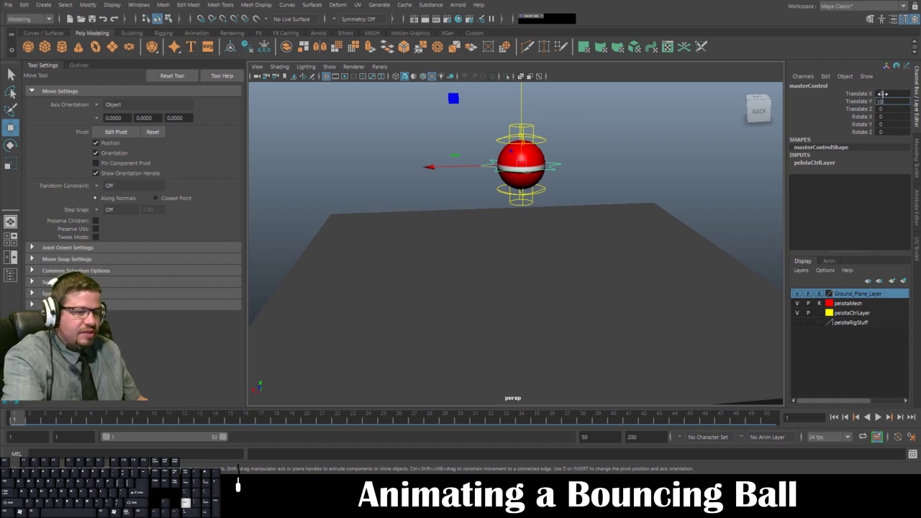
key(KP_Enter)
drag(575, 198, 536, 165)
click(530, 160)
right_click(535, 175)
drag(520, 169, 528, 169)
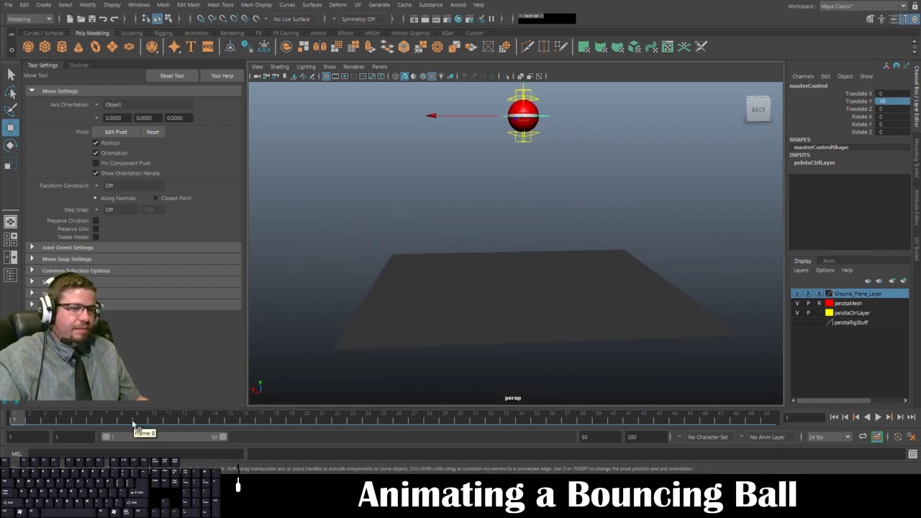
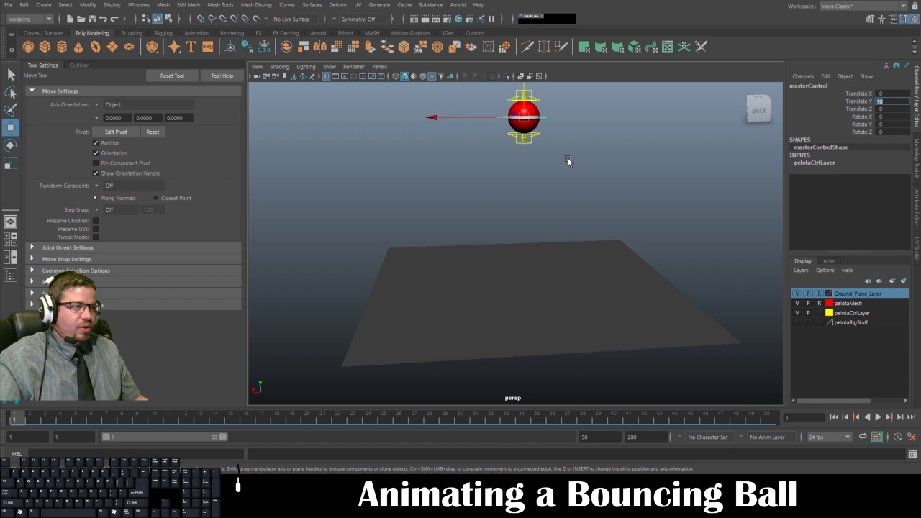
drag(567, 168, 580, 168)
key(s)
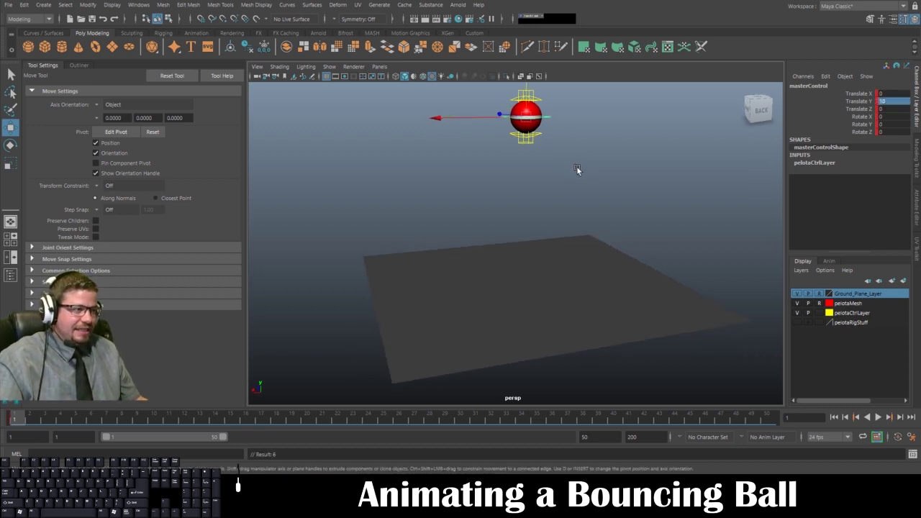
Go to frame 1 and key the raised position with S
click(599, 159)
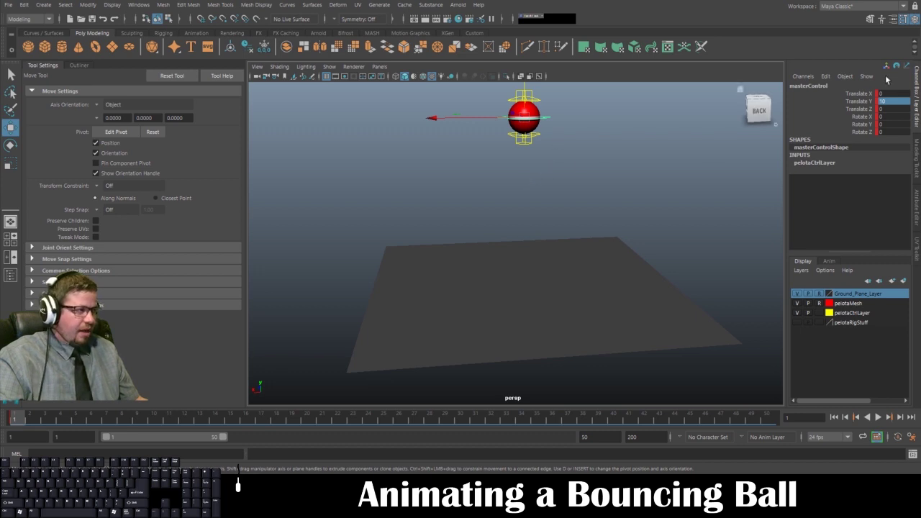
click(633, 141)
key(ctrl+z)
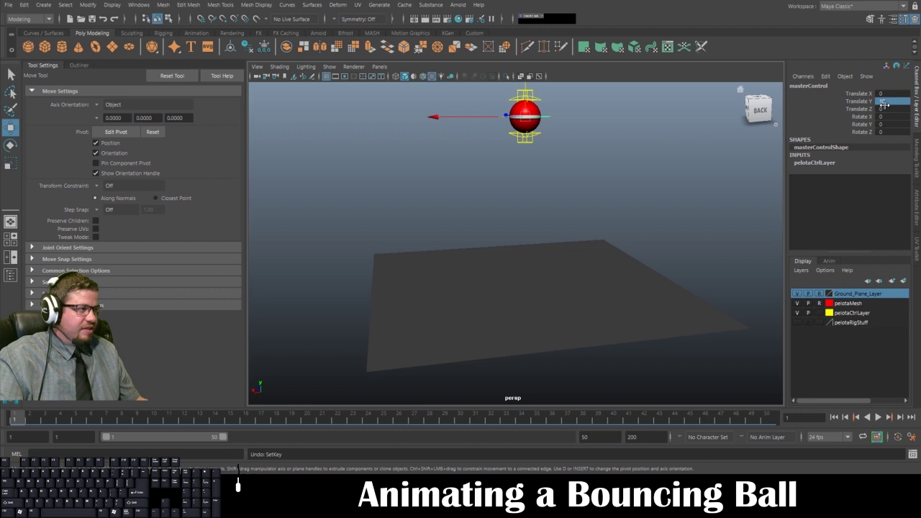
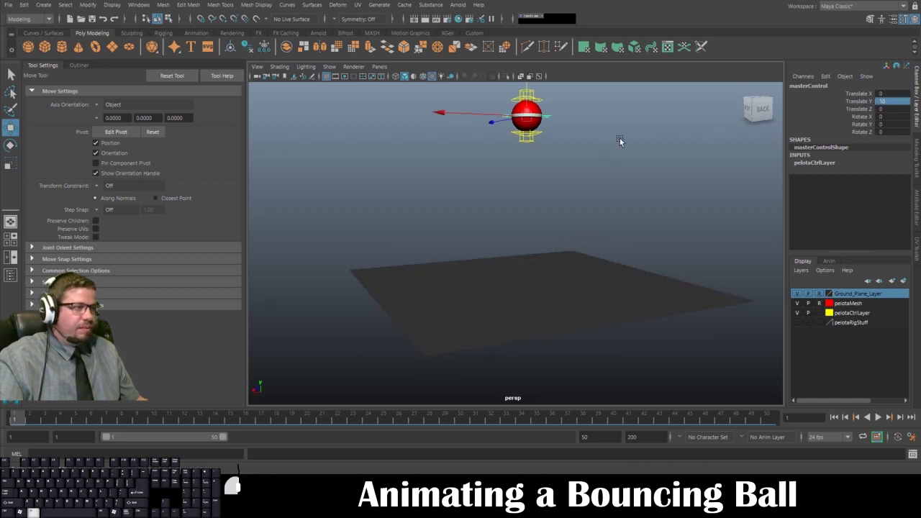
drag(591, 147, 577, 150)
middle_click(577, 151)
middle_click(577, 152)
click(570, 157)
key(s)
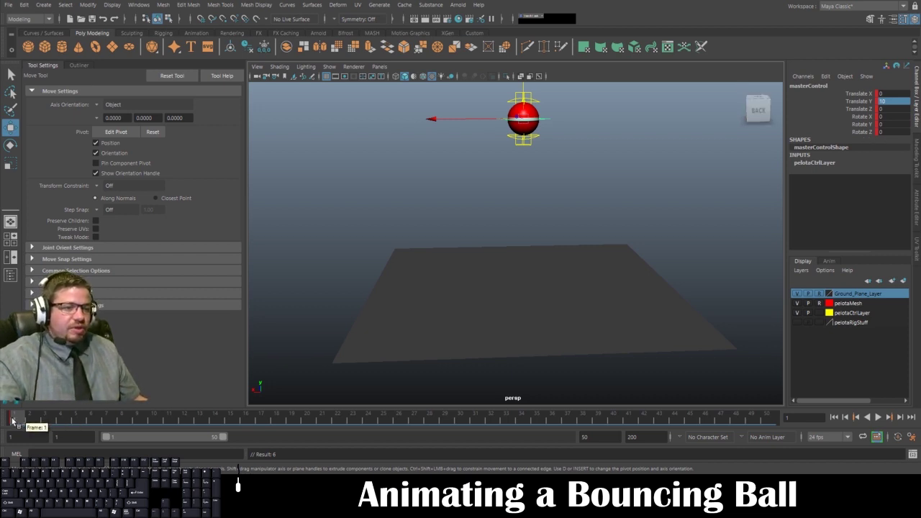
At frame 10 lower the ball to Translate Y 0 on the ground and key it, then scrub to frame 20
drag(14, 419, 158, 418)
drag(577, 169, 557, 115)
drag(526, 90, 530, 219)
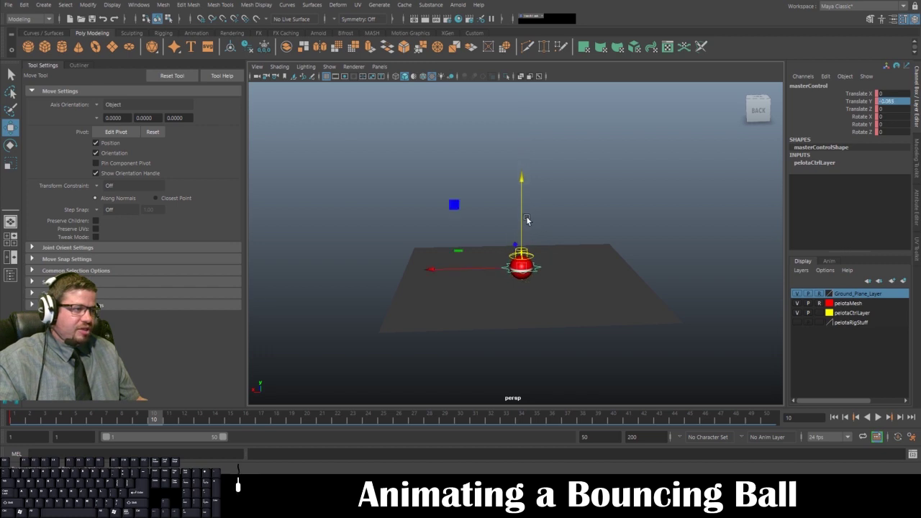
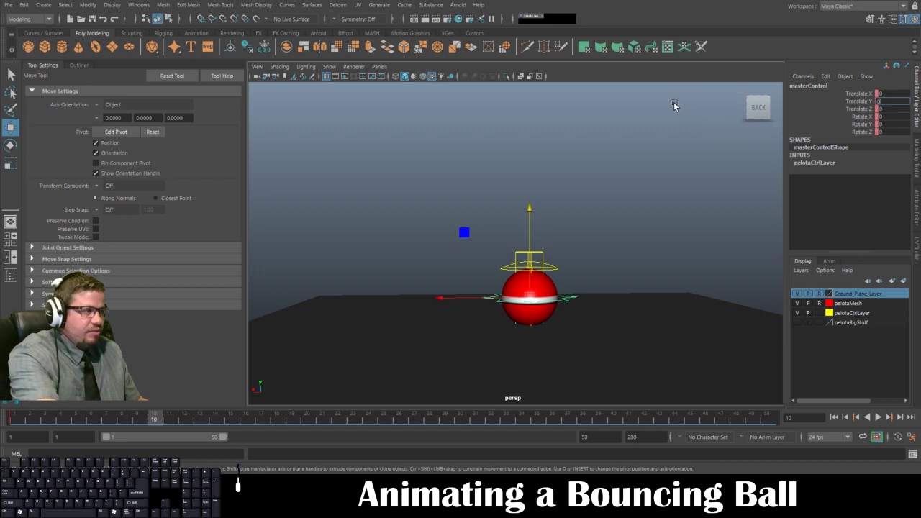
key(KP_Enter)
middle_click(639, 144)
key(s)
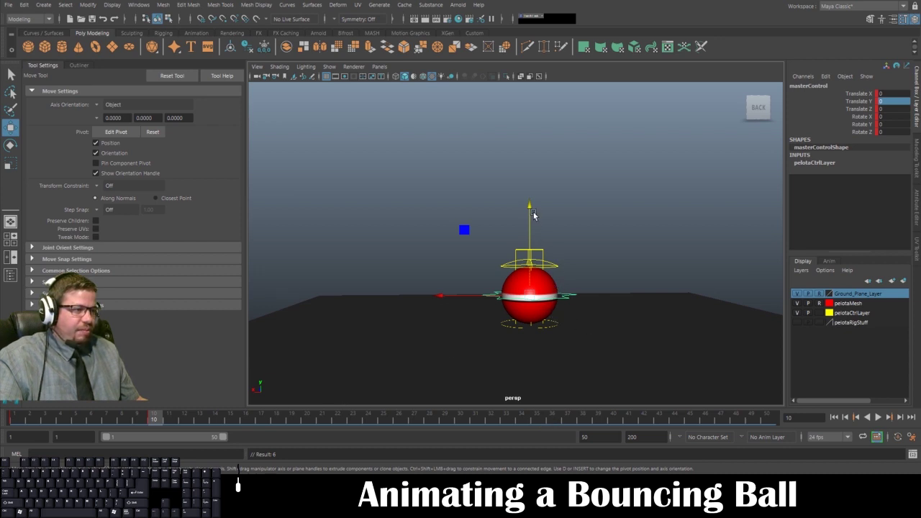
drag(158, 415, 309, 423)
drag(587, 324, 569, 278)
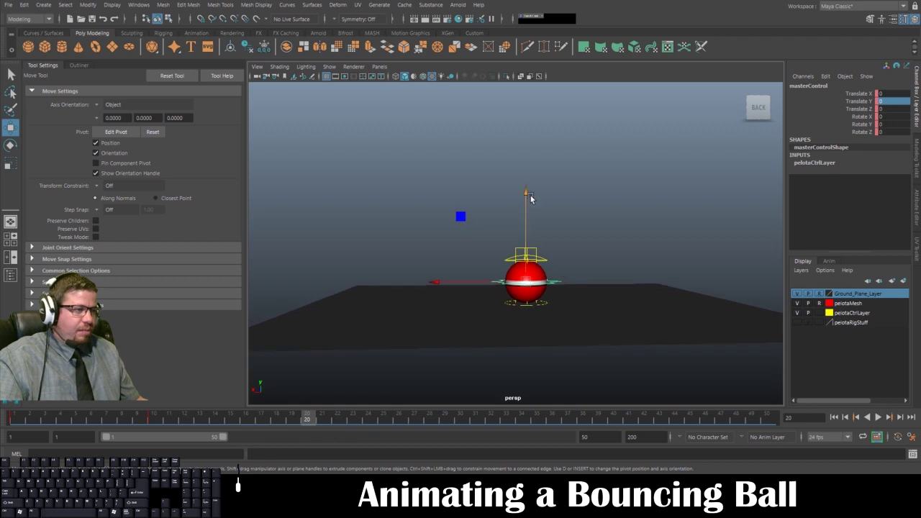
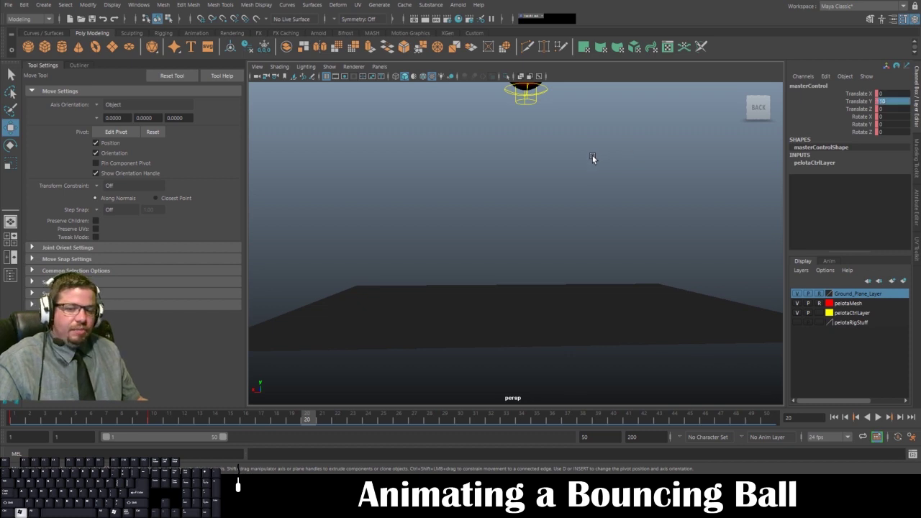
At frame 20 set masterControl Translate Y back to 10 and key that height
key(s)
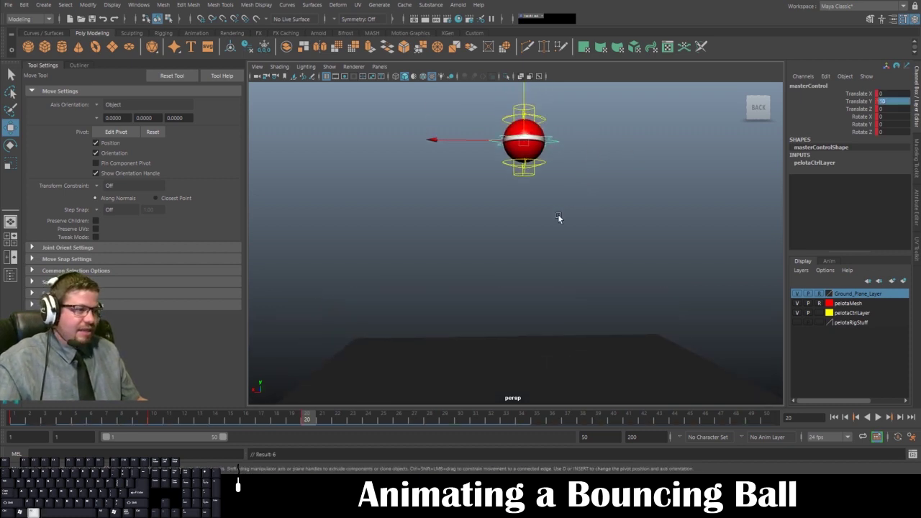
click(564, 225)
drag(544, 245, 517, 197)
drag(536, 203, 552, 200)
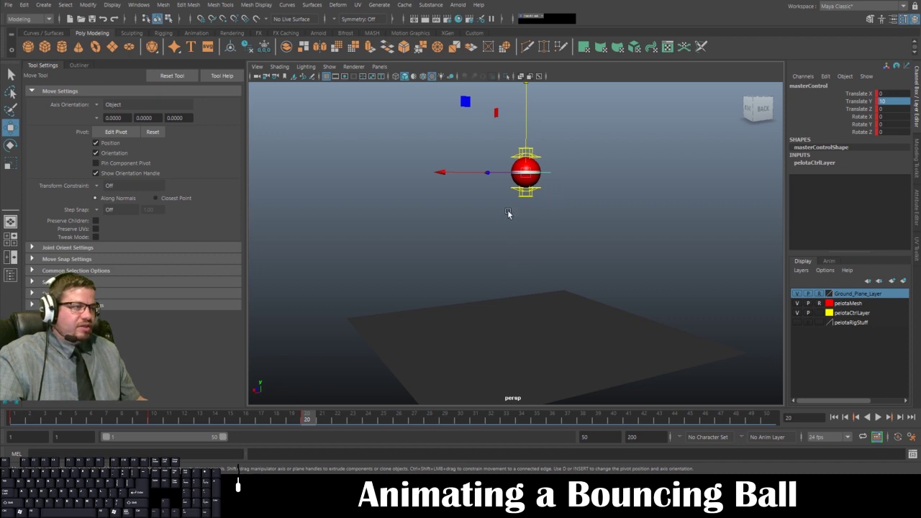
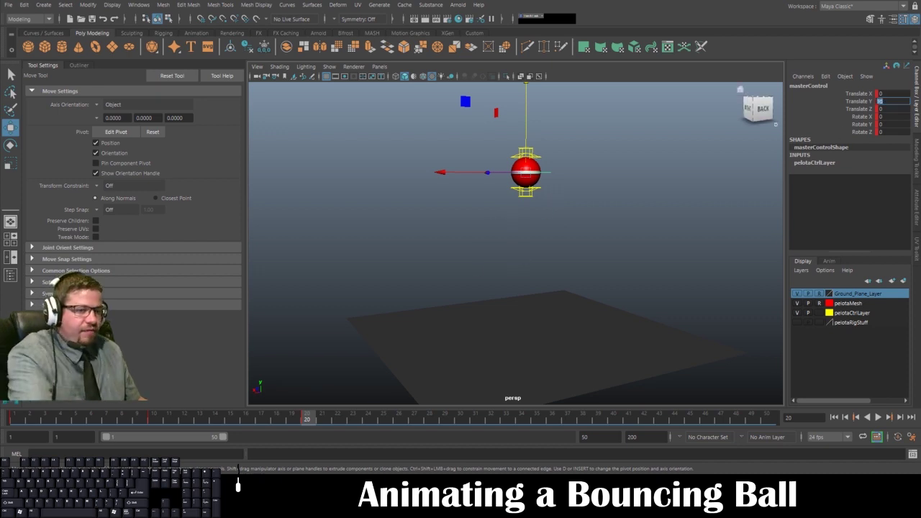
key(KP_5)
key(KP_Enter)
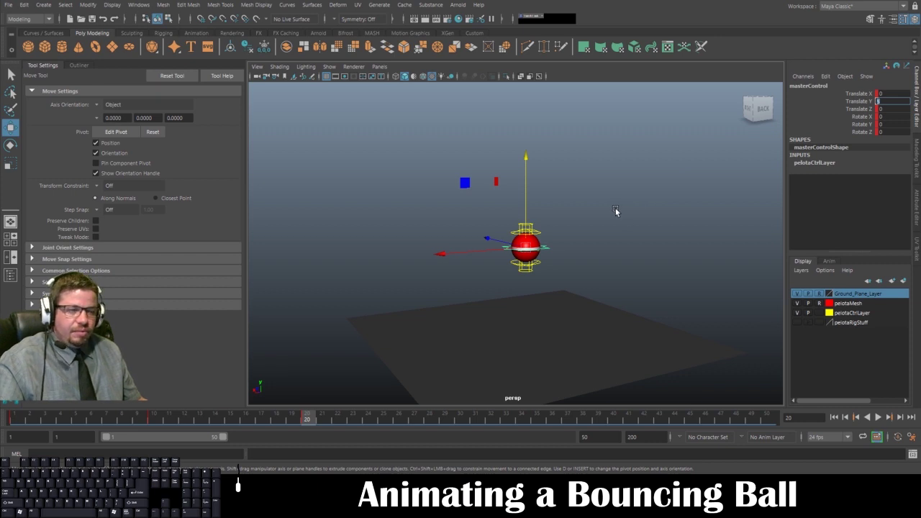
key(alt+s)
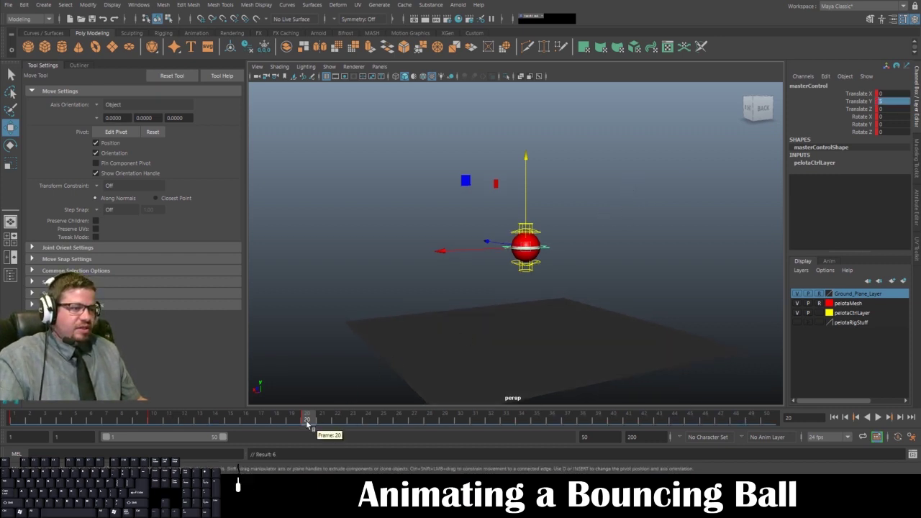
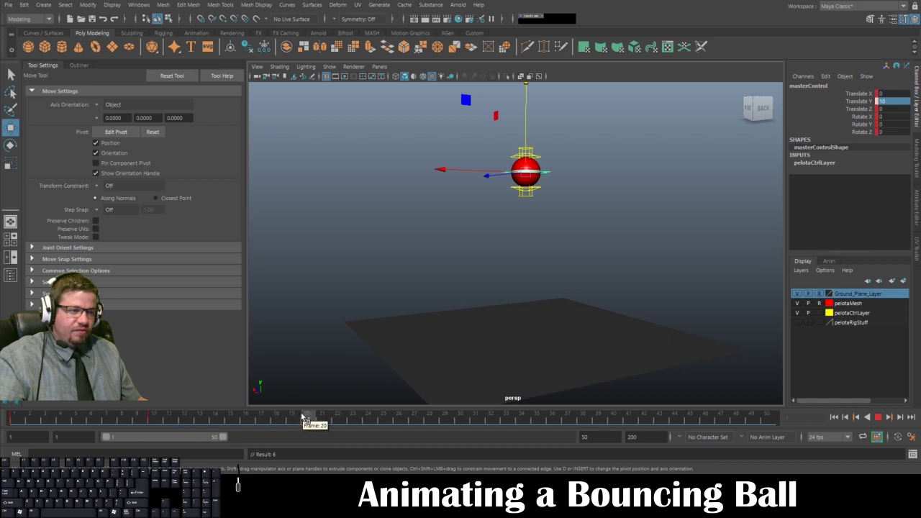
Scrub the time slider across frames 1–20 to review the ball's bounce
drag(306, 414, 311, 419)
key(s)
drag(311, 419, 310, 424)
drag(310, 424, 311, 420)
drag(310, 420, 12, 417)
middle_click(12, 417)
right_click(547, 245)
click(505, 229)
drag(508, 263, 546, 326)
drag(511, 258, 531, 252)
drag(527, 274, 505, 252)
drag(505, 252, 482, 248)
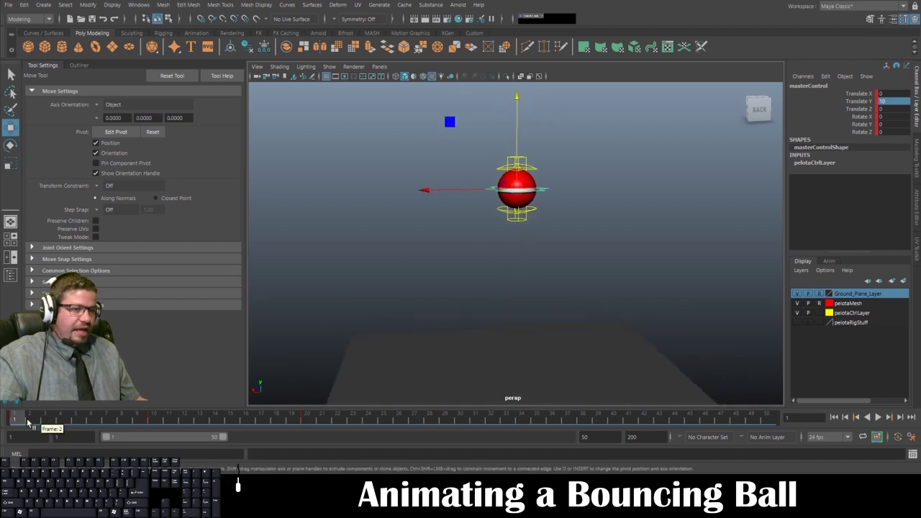
Move the view in around the ball while stepping through the animation
drag(523, 323, 546, 317)
drag(540, 306, 511, 276)
drag(512, 277, 555, 299)
middle_click(555, 300)
drag(544, 301, 441, 299)
middle_click(440, 299)
drag(449, 298, 509, 281)
middle_click(508, 280)
drag(489, 278, 467, 278)
drag(466, 277, 467, 259)
drag(466, 259, 504, 336)
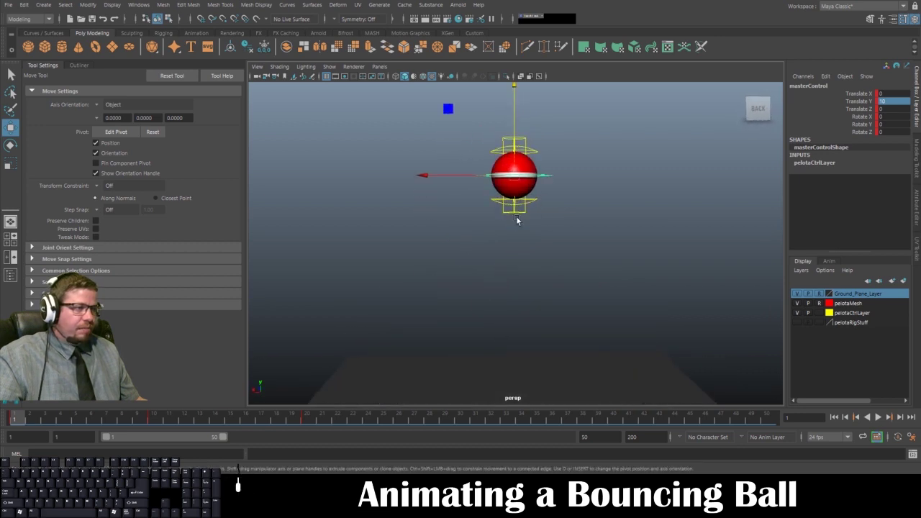
drag(499, 223, 517, 220)
Select the ball's upper squash control and orbit to inspect the rig
click(549, 166)
click(549, 160)
drag(505, 252, 446, 203)
drag(440, 203, 430, 202)
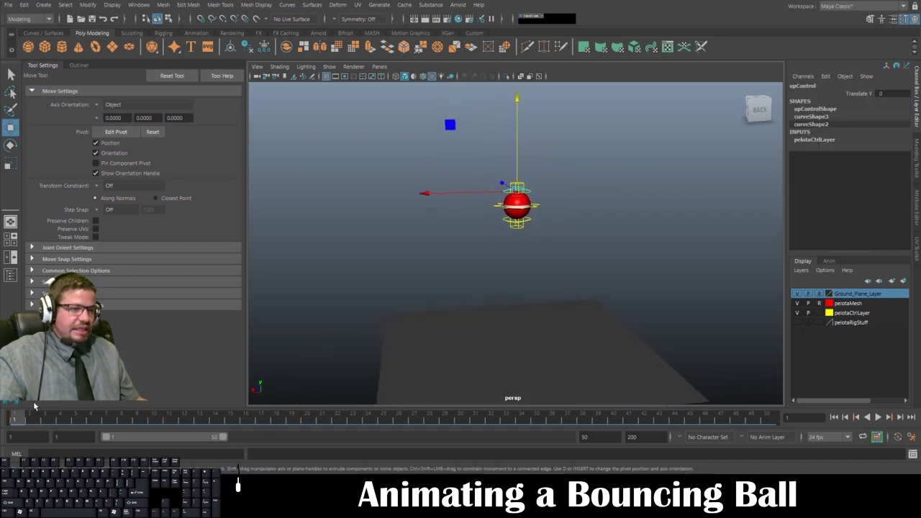
drag(502, 273, 542, 261)
drag(542, 260, 473, 192)
drag(472, 192, 537, 303)
click(514, 258)
drag(501, 260, 469, 173)
drag(469, 174, 501, 220)
drag(501, 220, 508, 200)
drag(493, 267, 393, 155)
click(393, 155)
drag(420, 208, 362, 161)
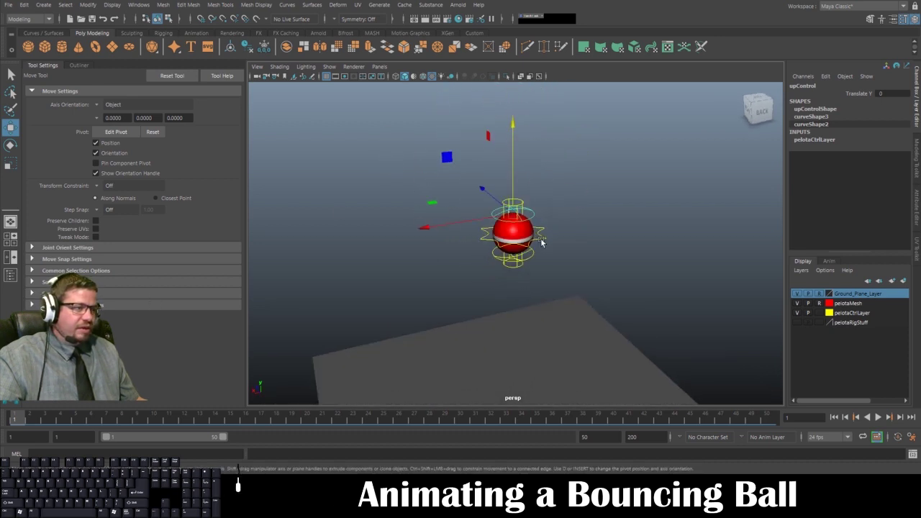
Select the ball's main control, jump back to frame 1 and zoom in close
click(545, 238)
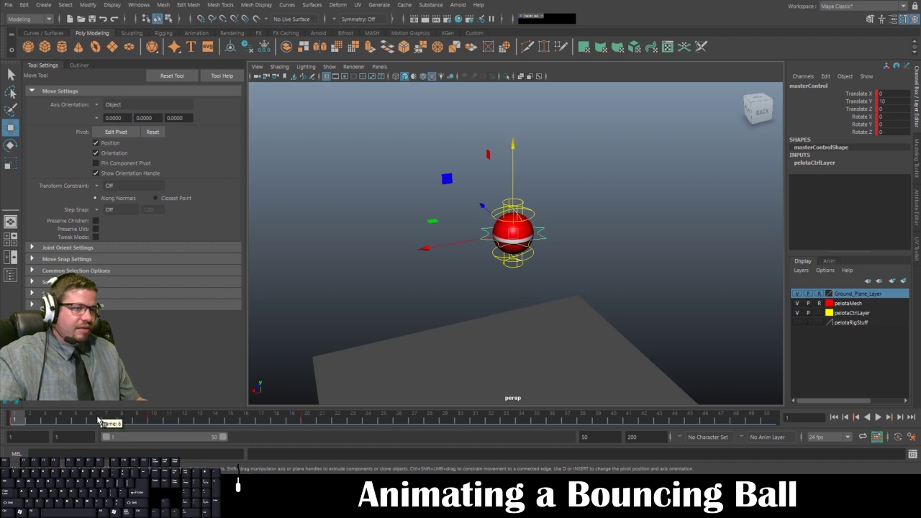
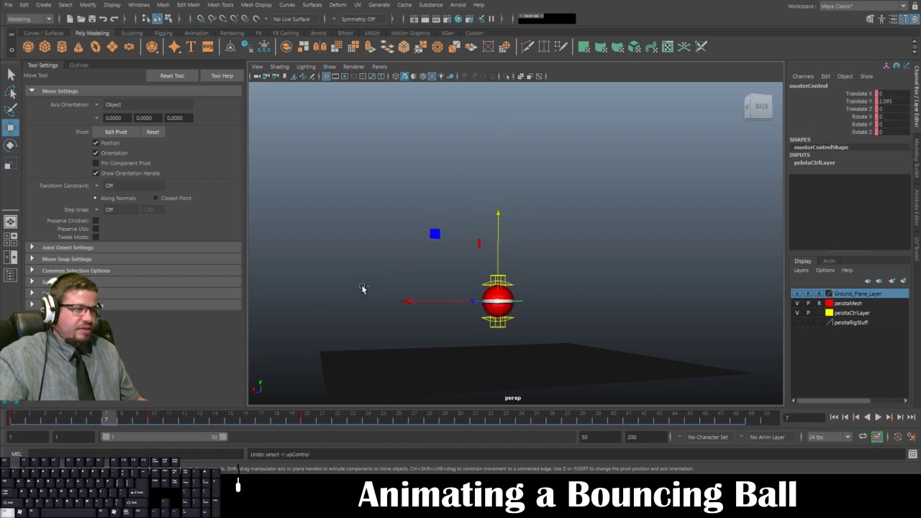
key(ctrl+z)
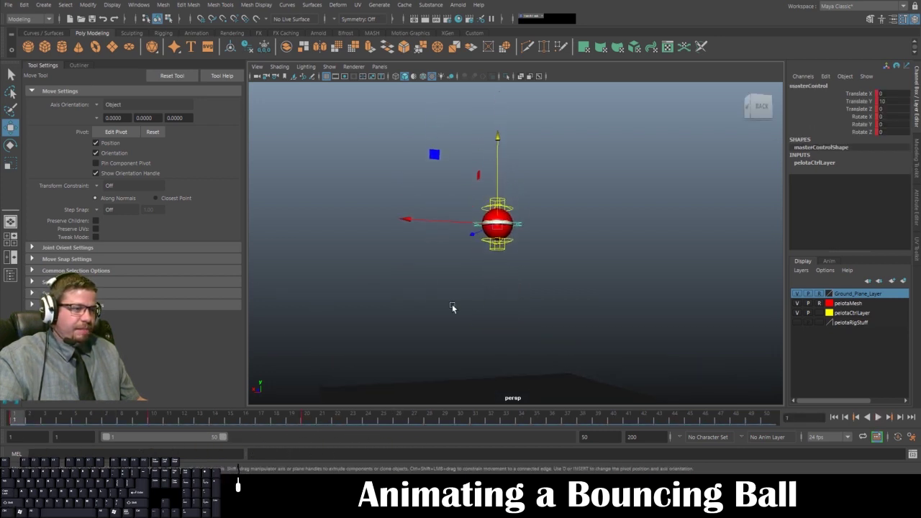
click(510, 237)
drag(470, 234, 565, 405)
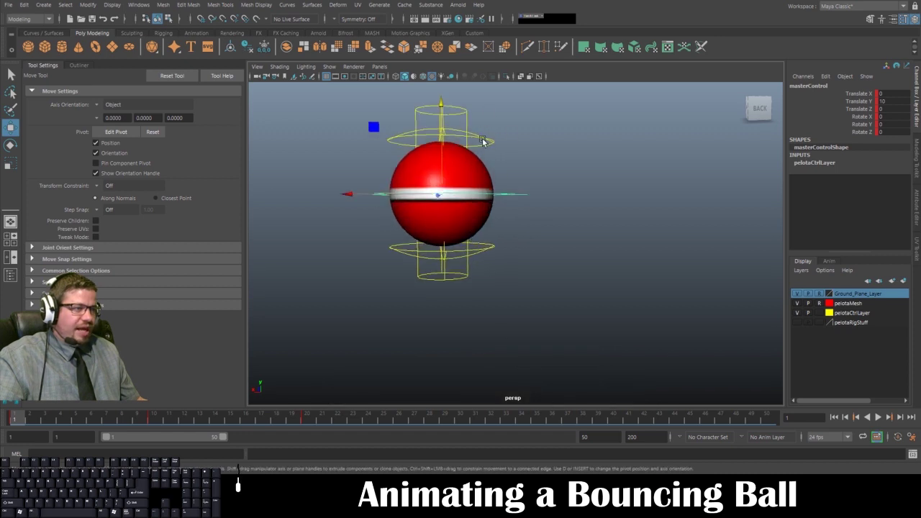
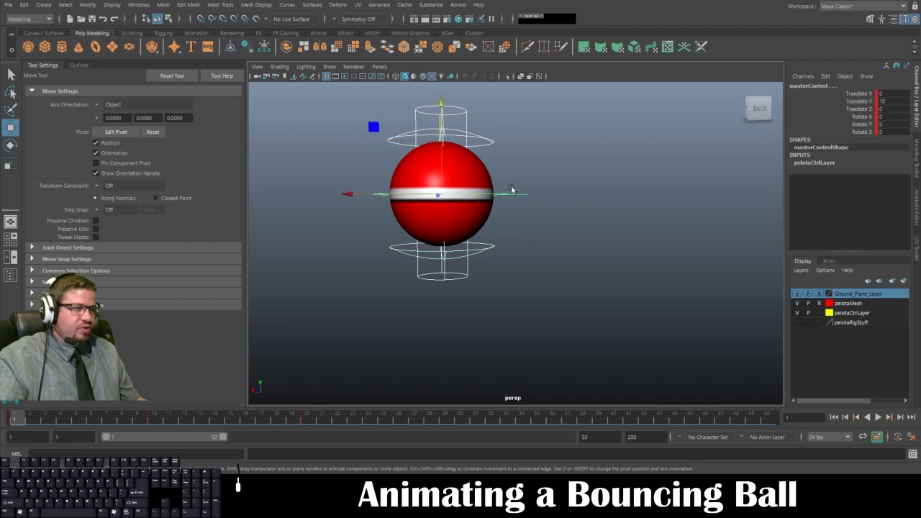
On the Custom shelf, create a quick select set named All via Create > Sets and add it to the shelf
click(478, 33)
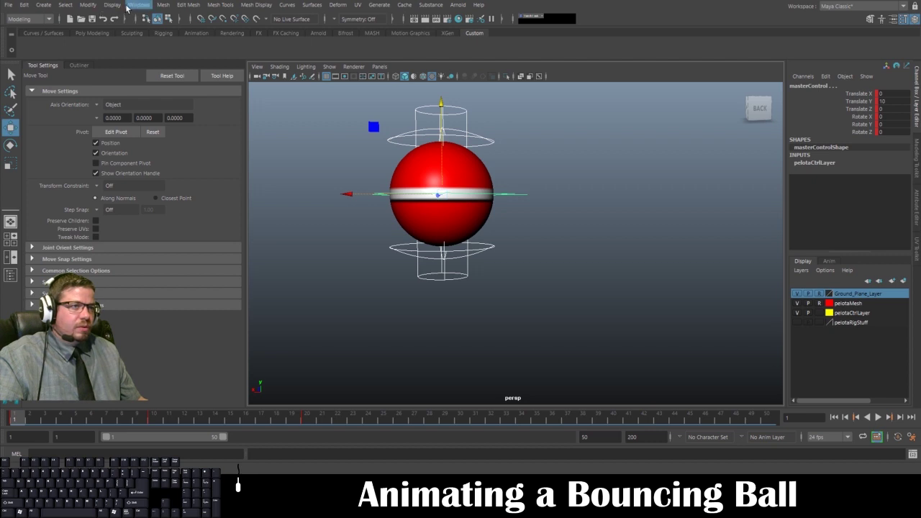
click(91, 13)
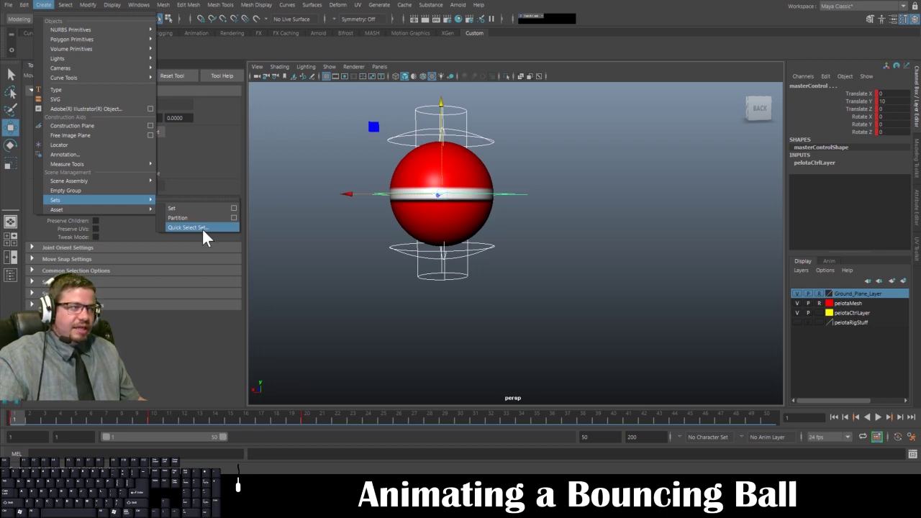
click(209, 234)
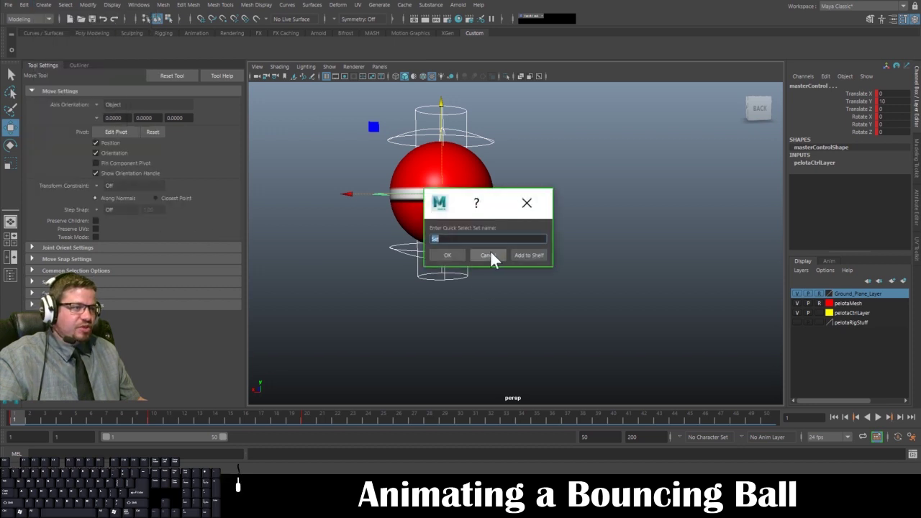
middle_click(497, 256)
key(shift+a)
key(l)
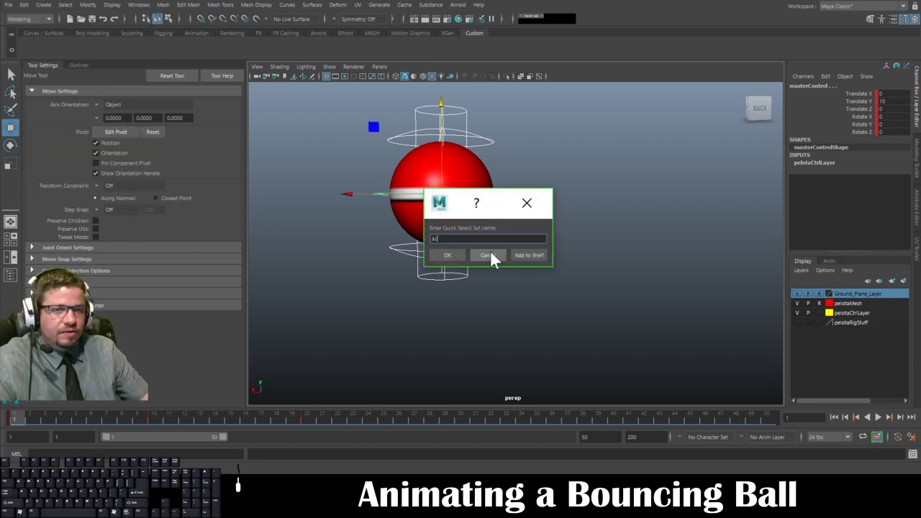
click(530, 259)
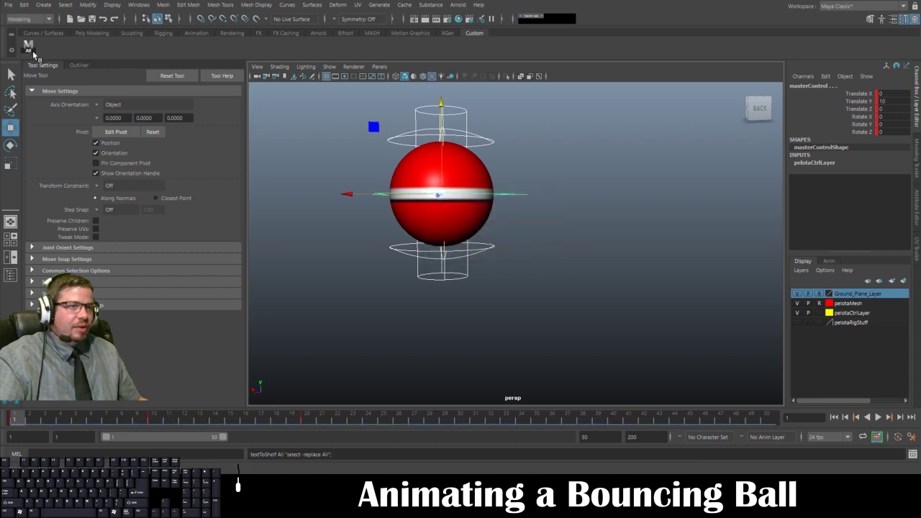
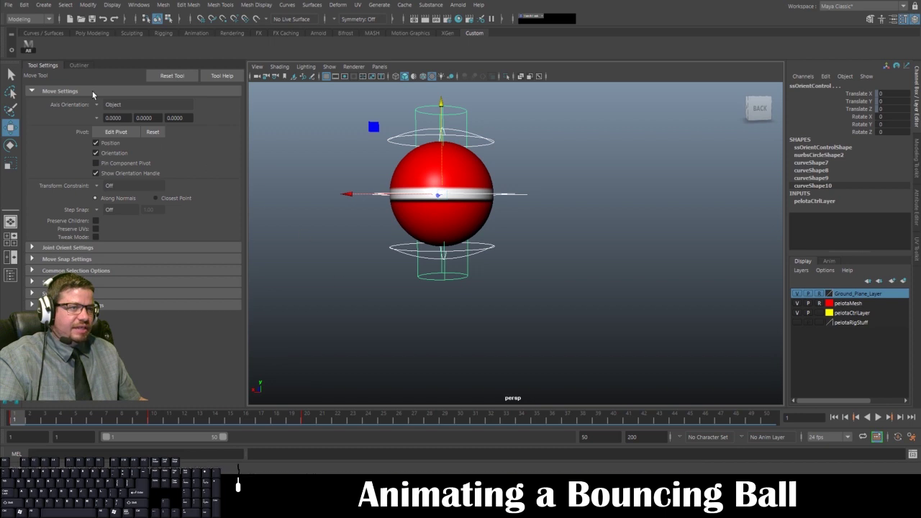
Scrub to frames 10 and 20, setting keys on the current pose with S
key(s)
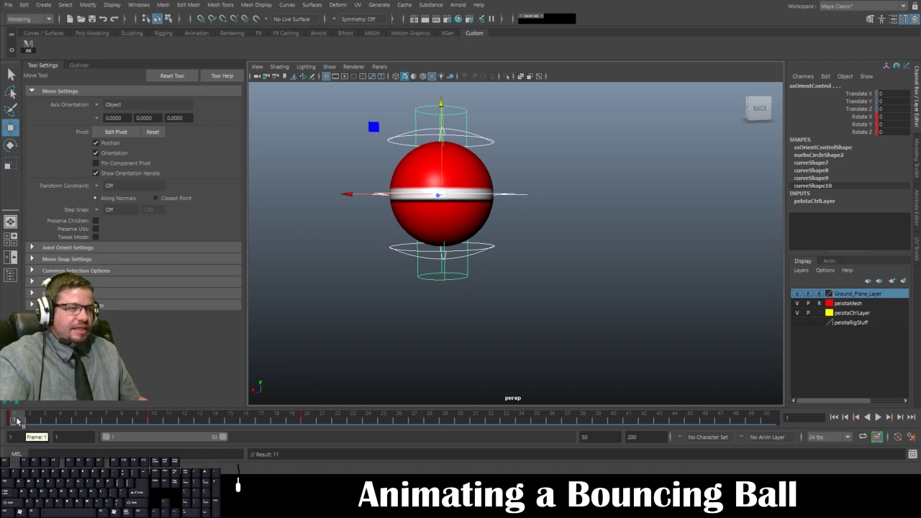
drag(19, 420, 155, 422)
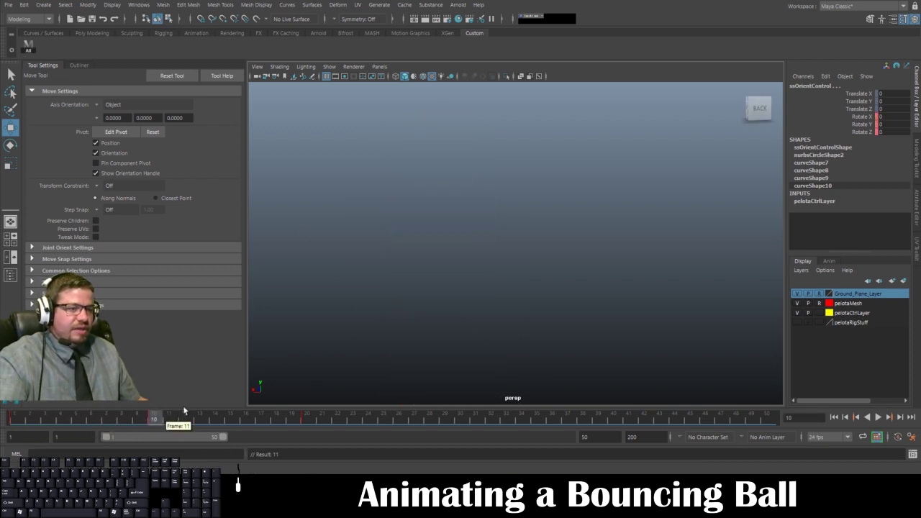
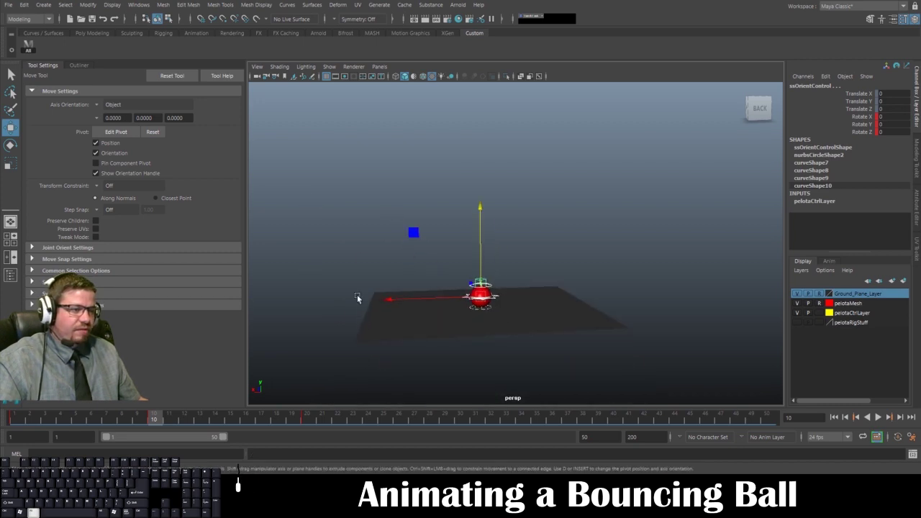
drag(134, 437, 309, 417)
click(308, 417)
key(s)
click(18, 415)
click(156, 418)
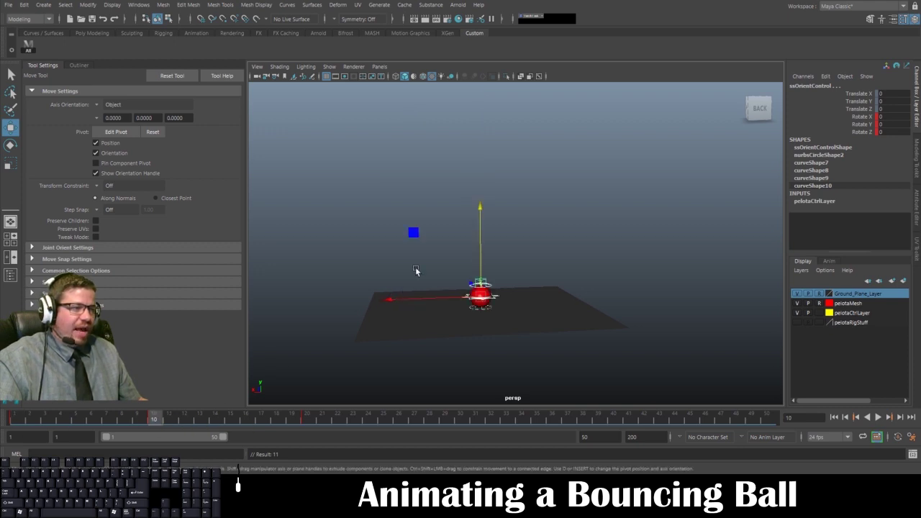
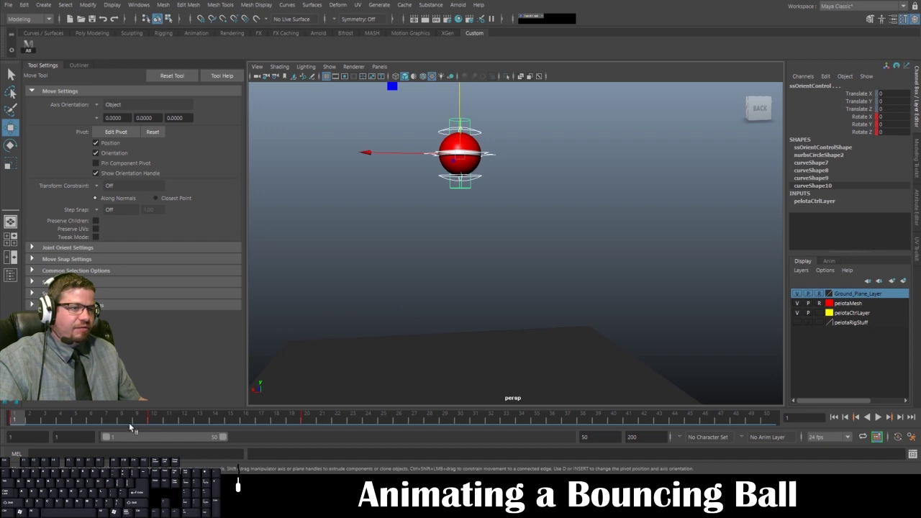
At frame 8 stretch the ball tall along its height and key the stretch
drag(53, 421, 122, 423)
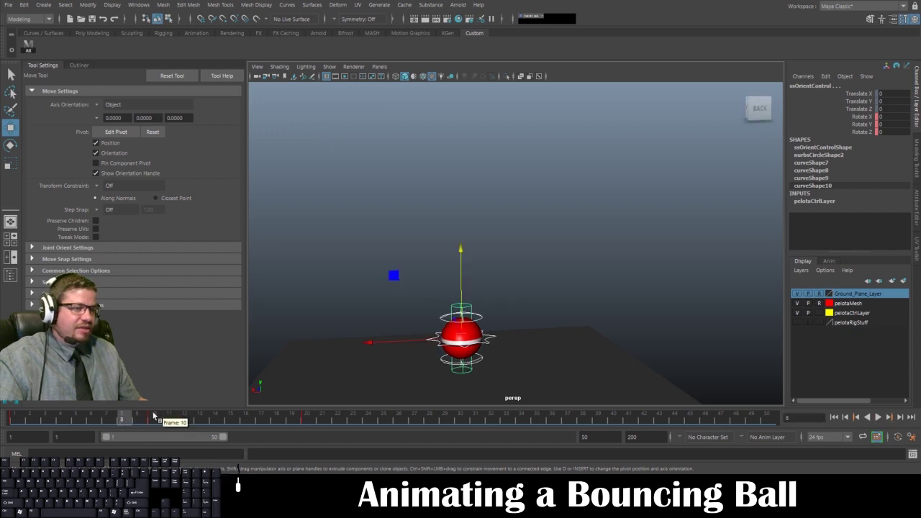
right_click(401, 273)
drag(361, 234, 357, 240)
drag(357, 240, 424, 345)
middle_click(423, 345)
drag(513, 318, 449, 219)
click(449, 219)
drag(449, 219, 413, 137)
drag(413, 137, 397, 77)
drag(397, 77, 37, 44)
click(34, 47)
key(s)
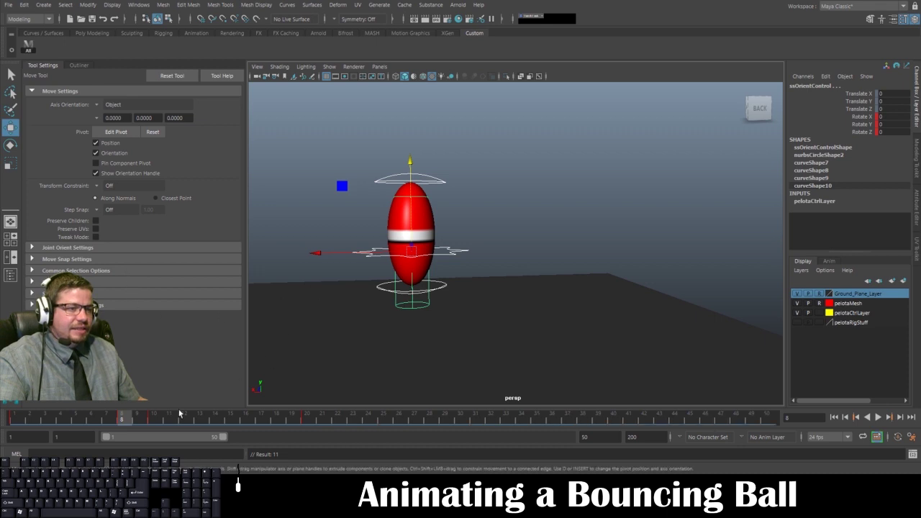
At frame 10 lower upControl to Translate Y -1, squashing the ball flat, and key the pose
drag(126, 420, 21, 415)
drag(519, 226, 456, 136)
right_click(452, 258)
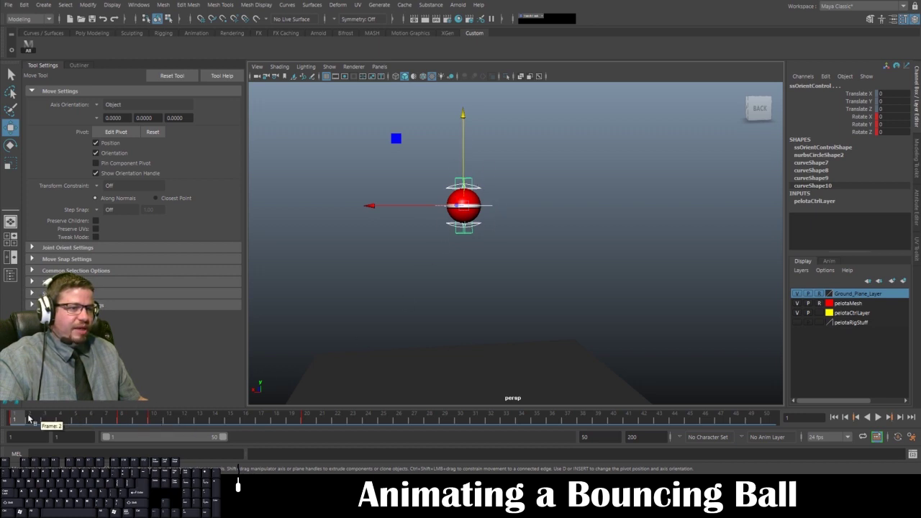
drag(21, 418, 159, 432)
right_click(587, 272)
drag(584, 237, 608, 351)
click(444, 297)
drag(417, 212, 418, 263)
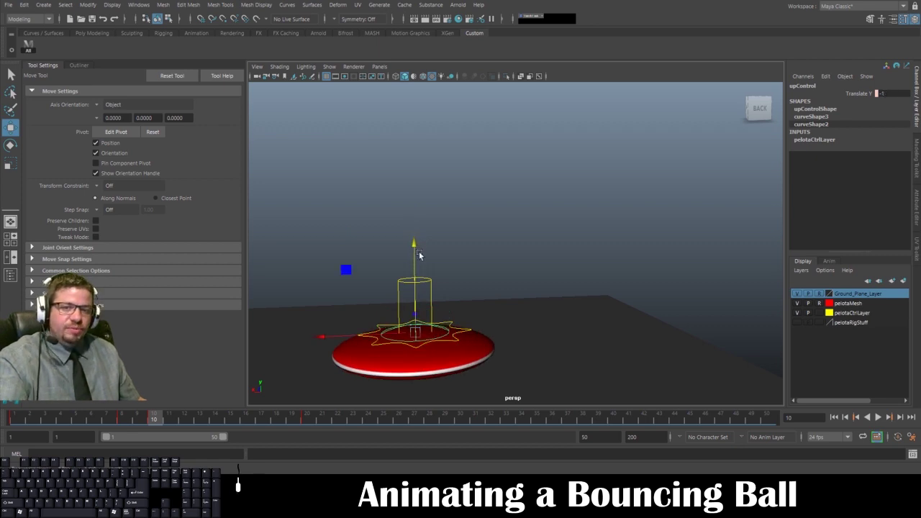
key(s)
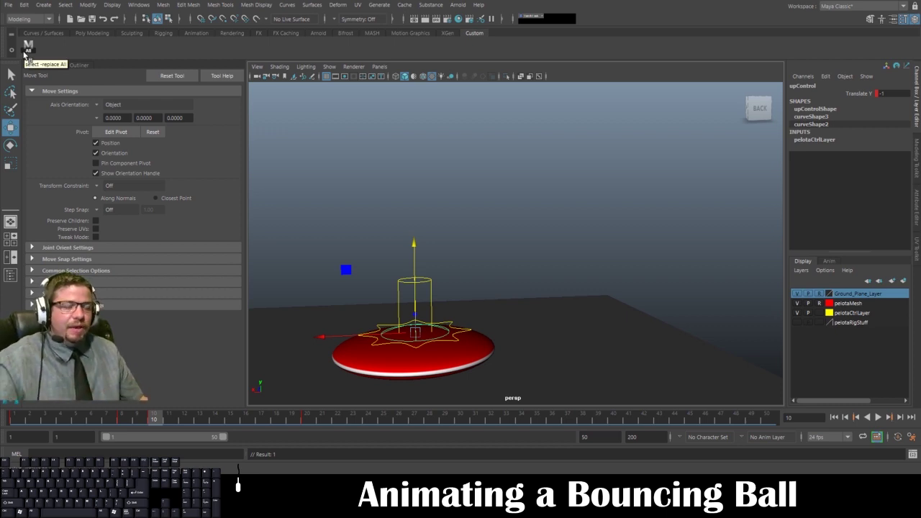
Key the squash control stretching the ball tall at frame 12 as it rebounds
click(26, 53)
key(s)
drag(158, 420, 187, 420)
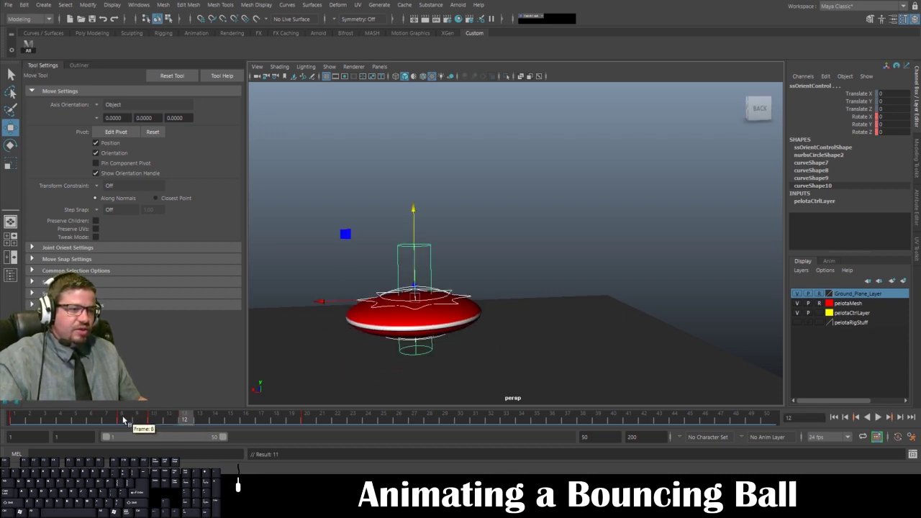
click(124, 418)
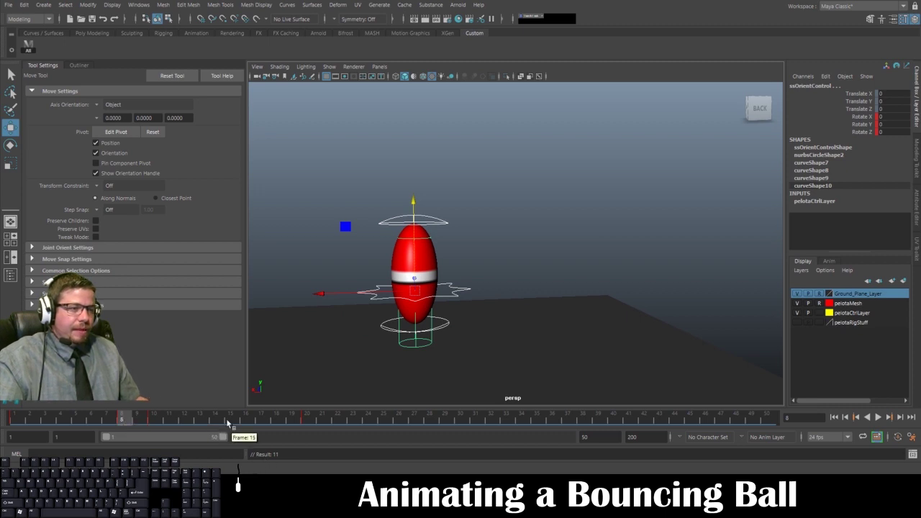
click(169, 421)
click(187, 419)
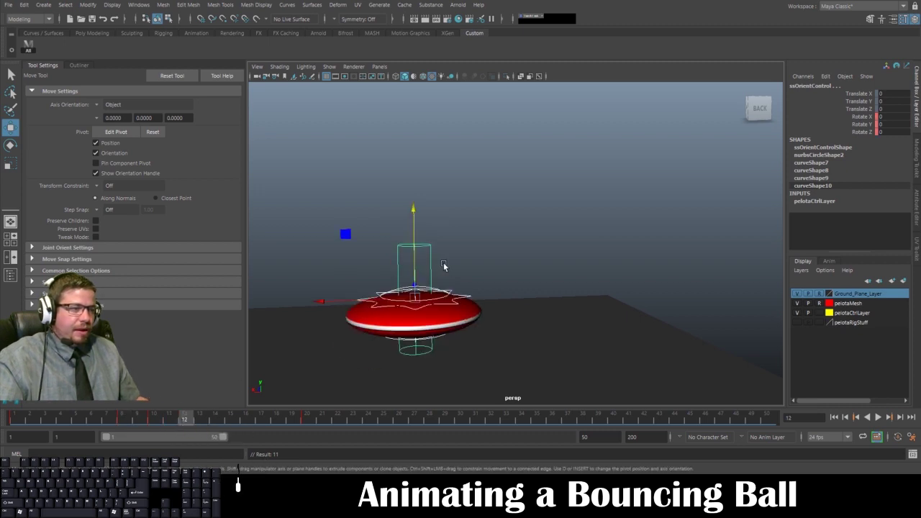
click(466, 305)
drag(466, 306, 459, 293)
click(460, 293)
drag(459, 294, 447, 294)
click(447, 293)
drag(447, 293, 418, 211)
drag(419, 211, 416, 130)
middle_click(416, 130)
key(s)
Key the ball round and high again at frame 20, then preview the bounce from frame 1
drag(185, 418, 197, 412)
click(26, 51)
key(s)
drag(187, 420, 316, 420)
drag(406, 266, 389, 182)
drag(388, 182, 367, 137)
drag(368, 137, 395, 170)
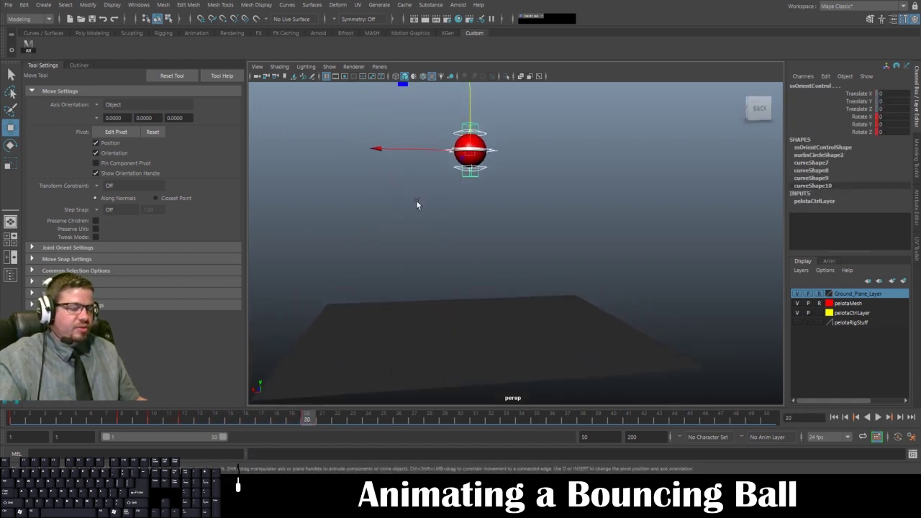
click(417, 204)
drag(306, 419, 25, 431)
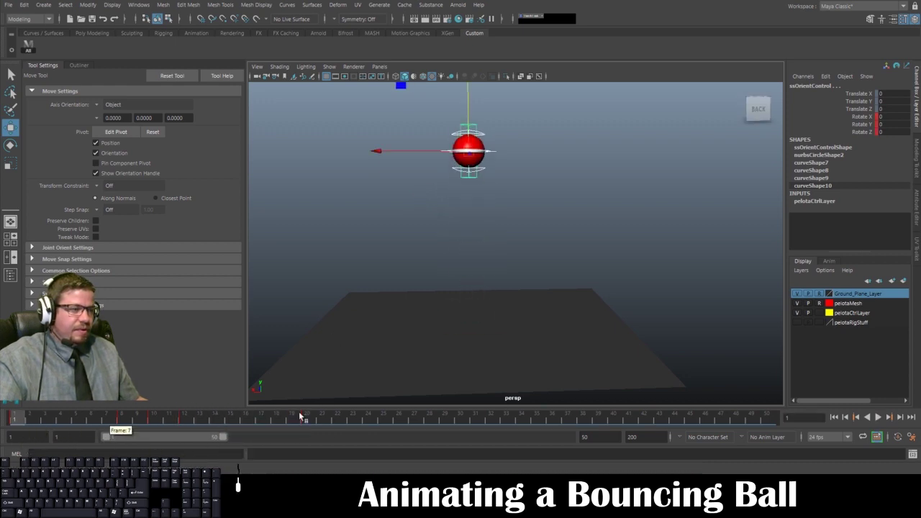
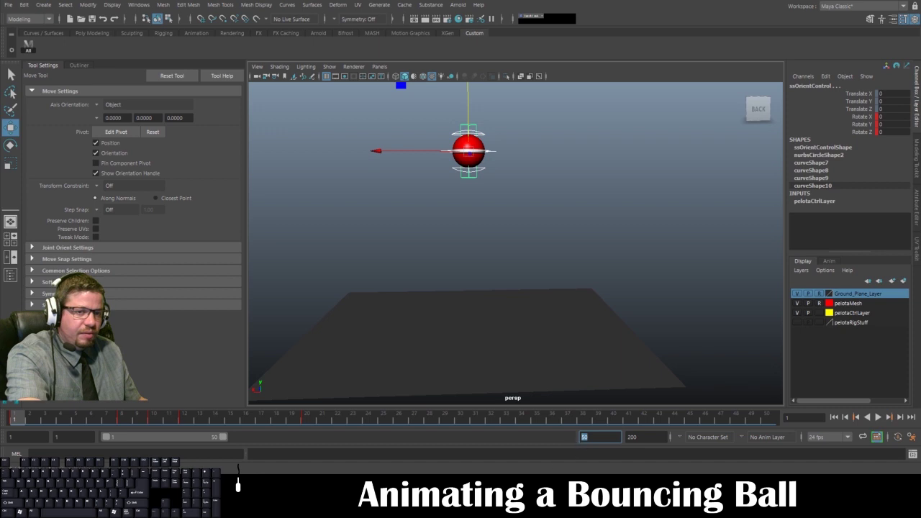
Set the playback range end to frame 20 and play the squash-and-stretch bounce
key(KP_2)
key(KP_0)
key(KP_Enter)
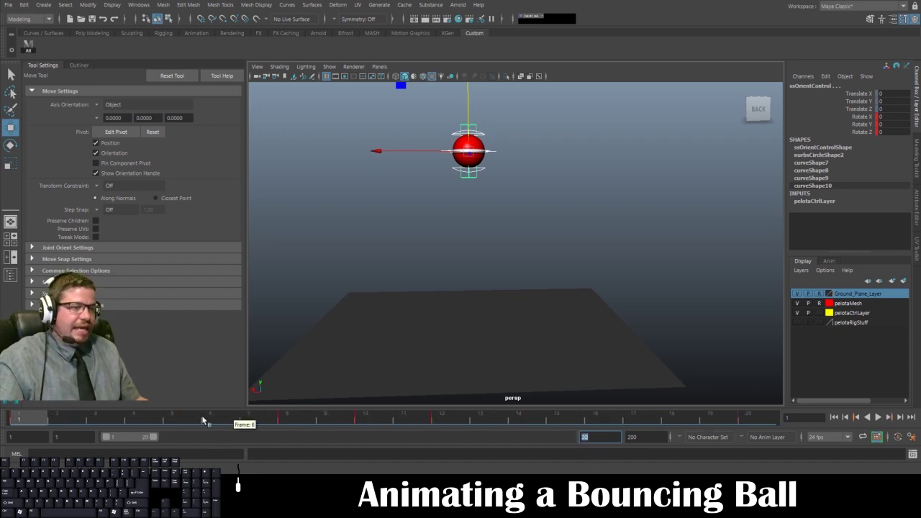
drag(34, 418, 41, 427)
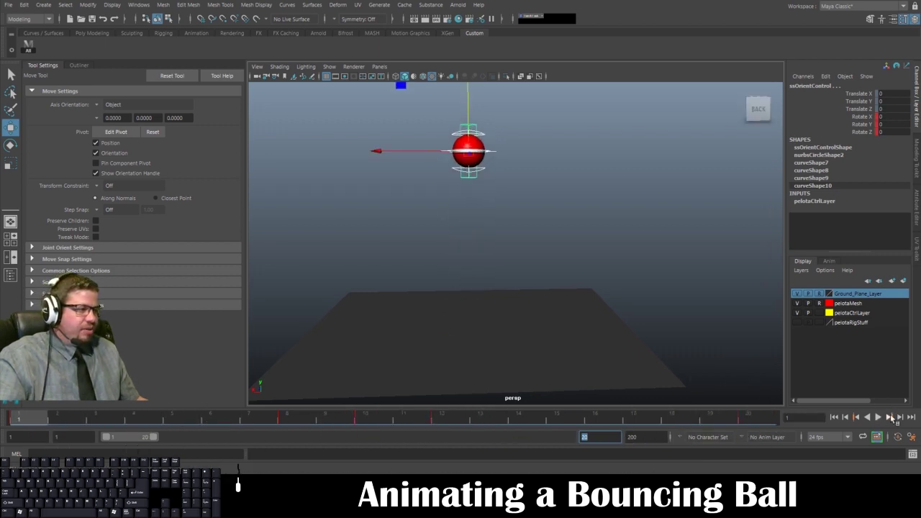
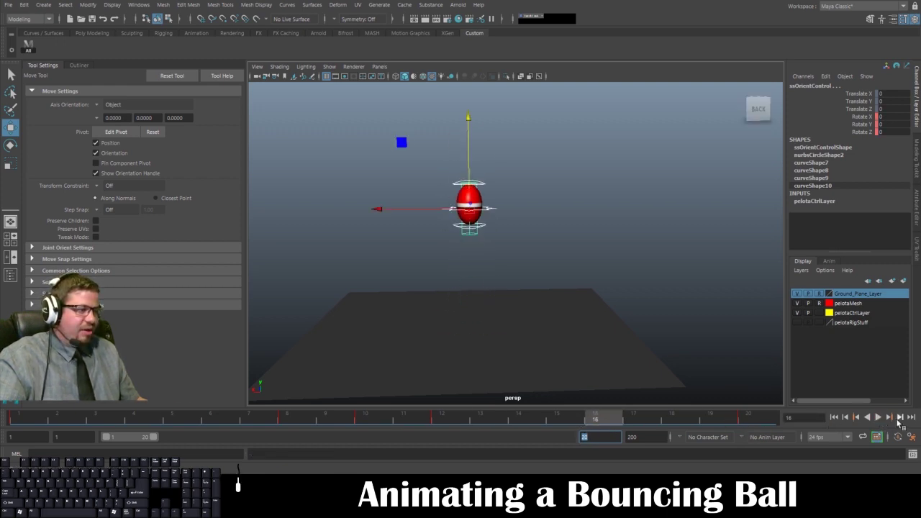
click(885, 425)
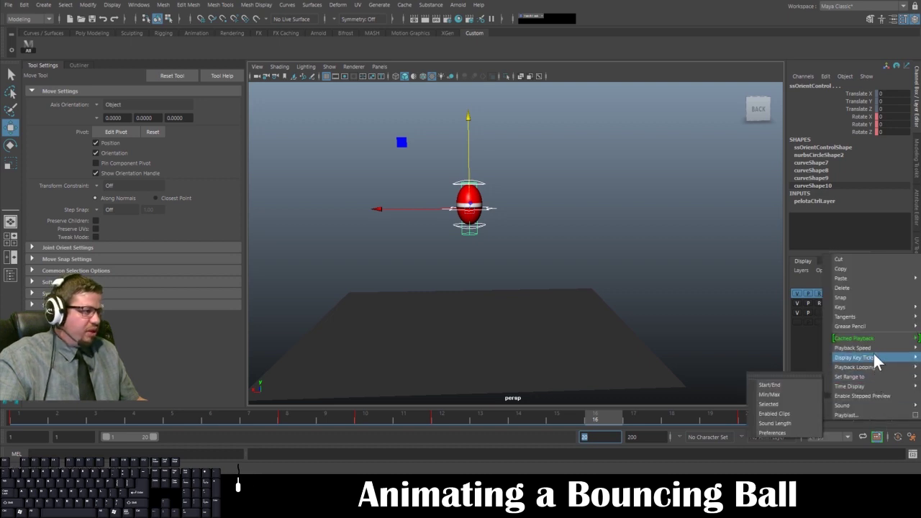
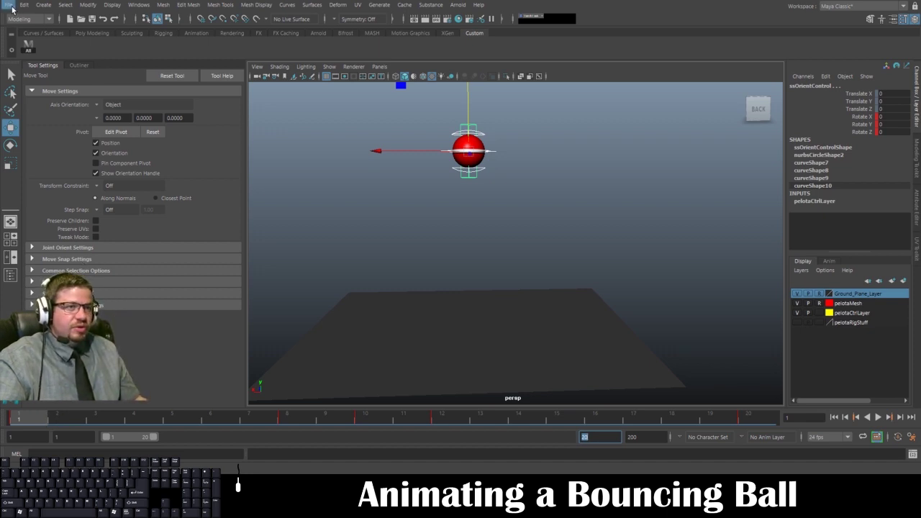
Import theBall.ma to bring a second ball rig into the scene
click(18, 11)
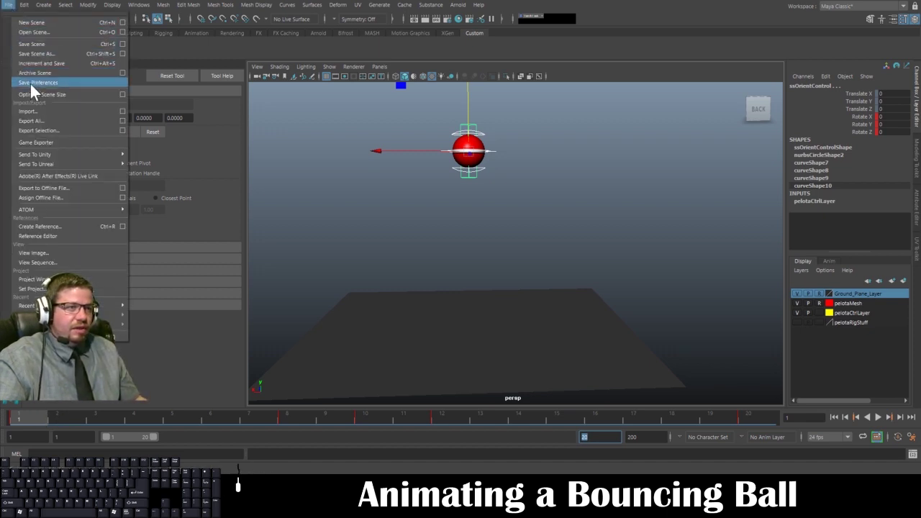
click(42, 115)
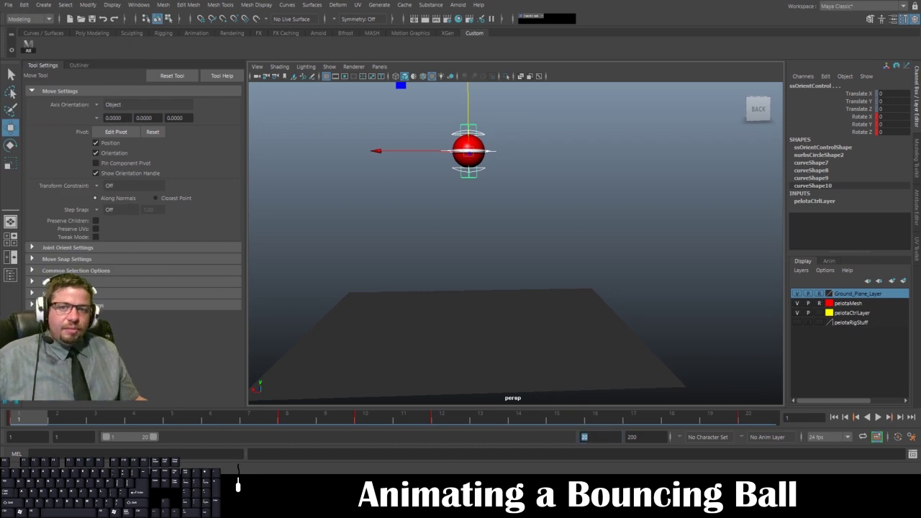
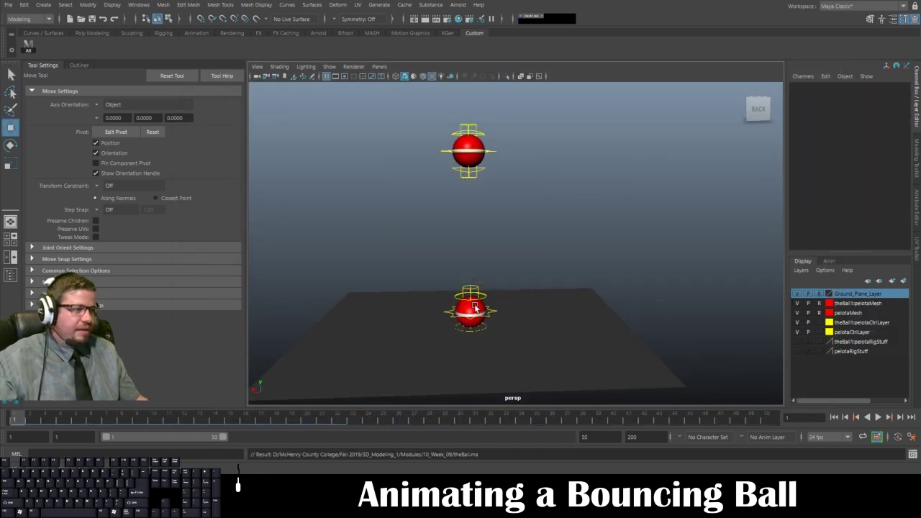
Select theBall1:masterControl and move the imported rig beside the first ball
click(500, 310)
click(499, 316)
key(w)
drag(435, 317, 344, 315)
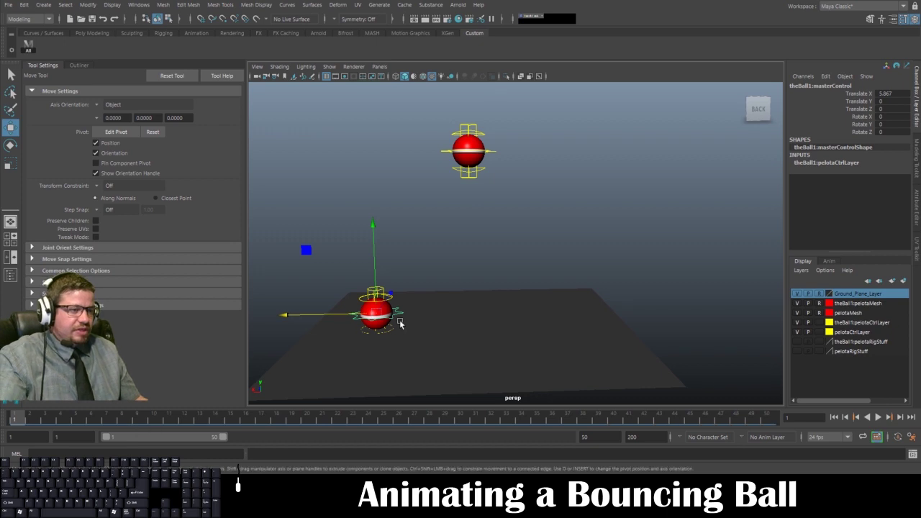
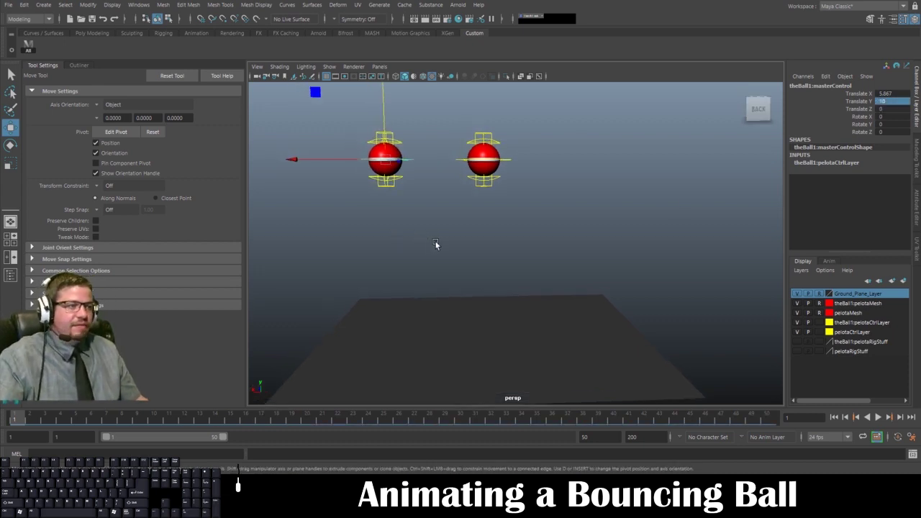
Key the imported ball high at frame 1, on the ground at frame 10, high at frame 20
key(s)
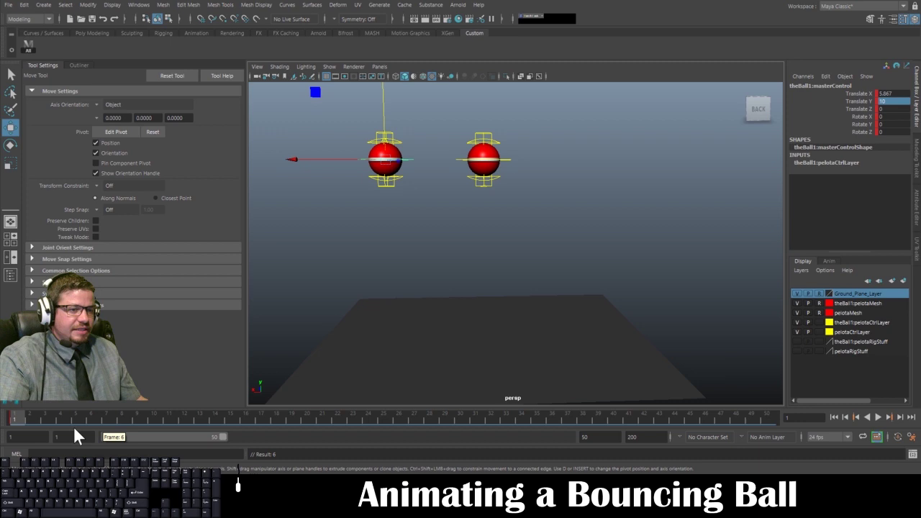
drag(15, 416, 153, 413)
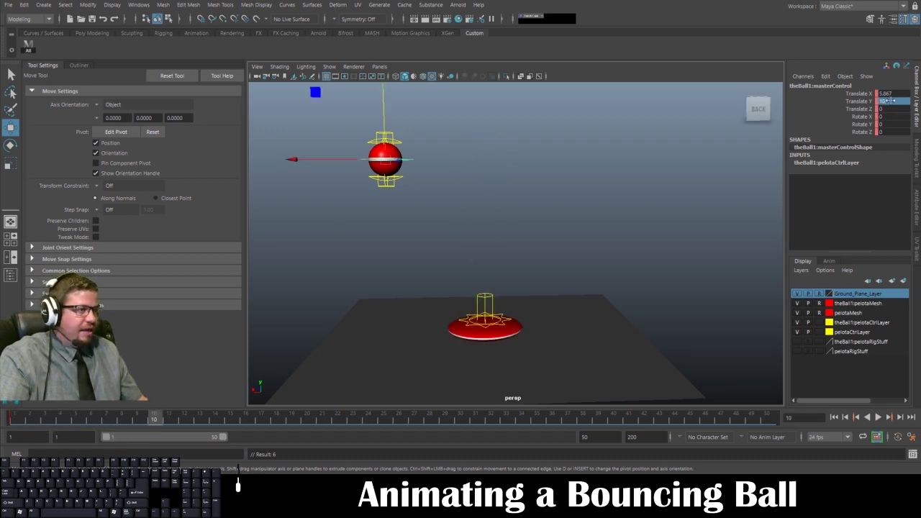
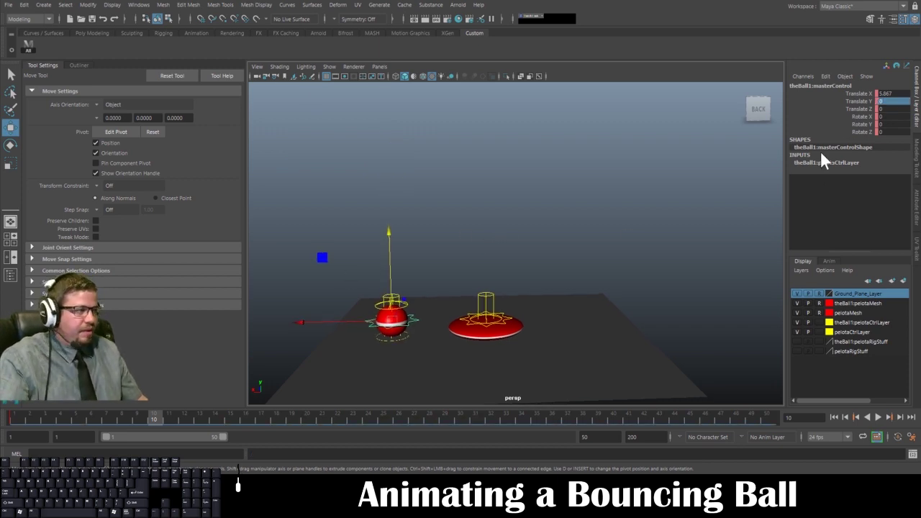
key(s)
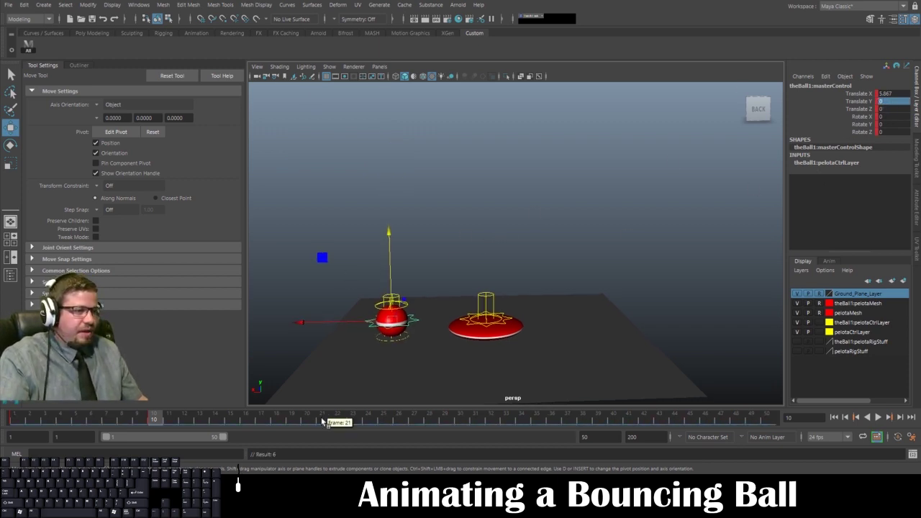
click(308, 423)
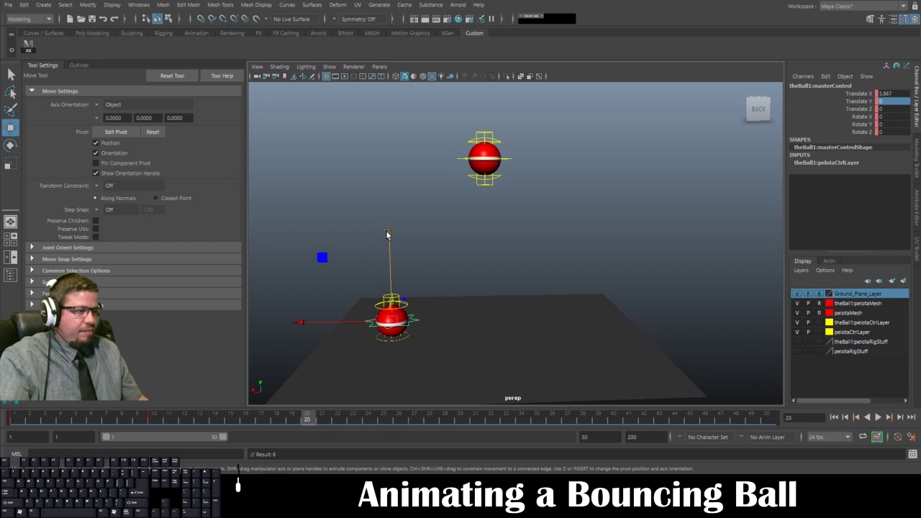
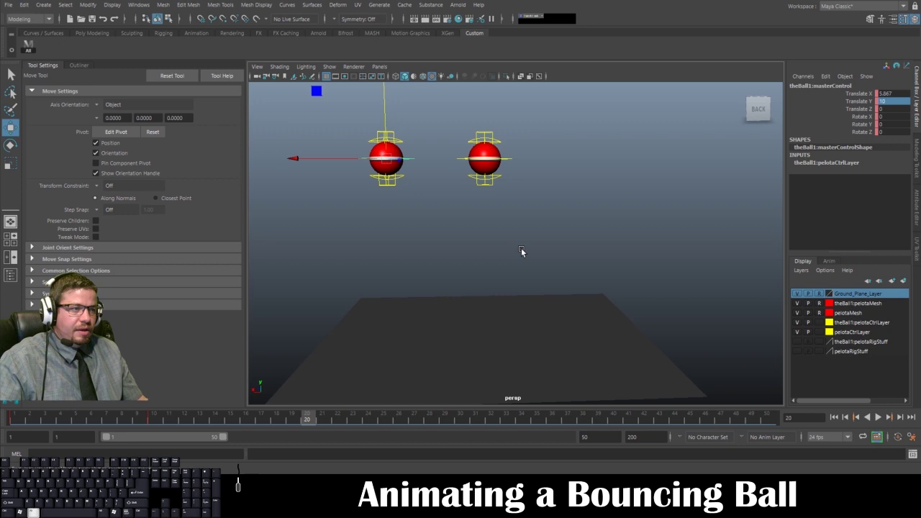
key(s)
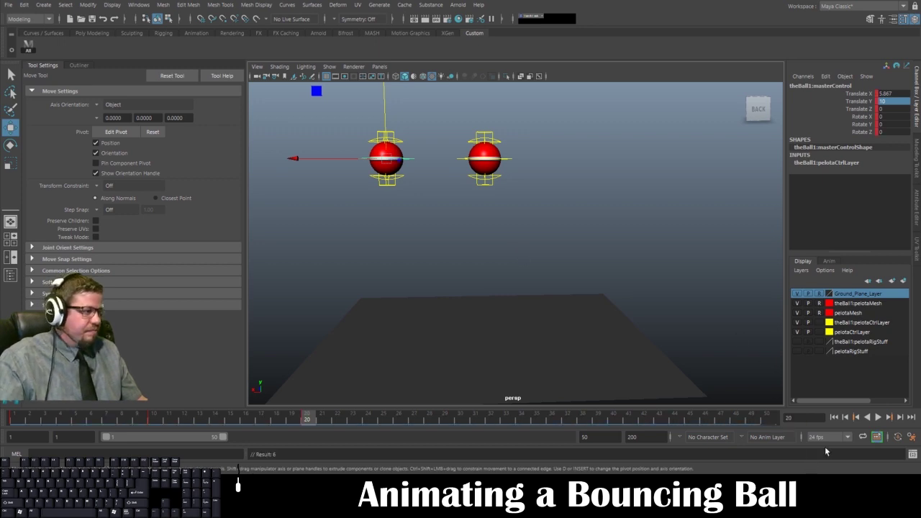
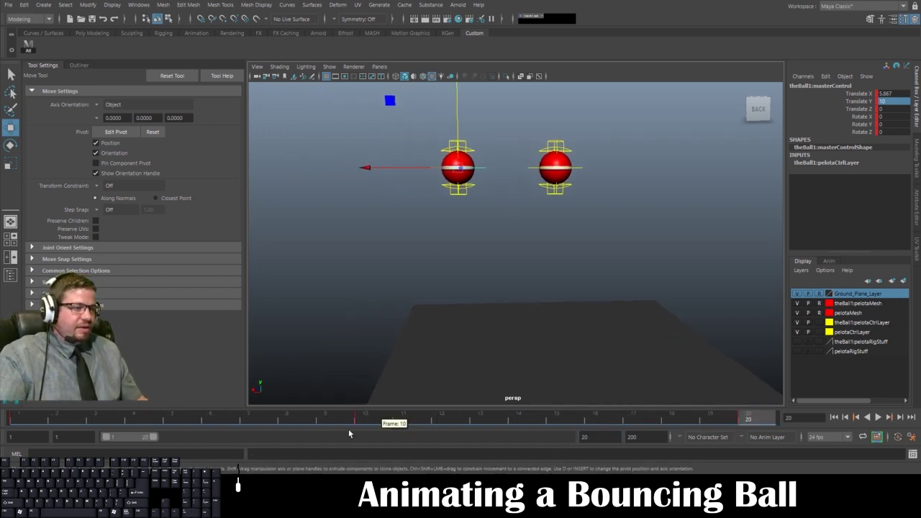
Select theBall1:upControl and key the left ball's stretch in flight and round shape at frame 1
click(474, 151)
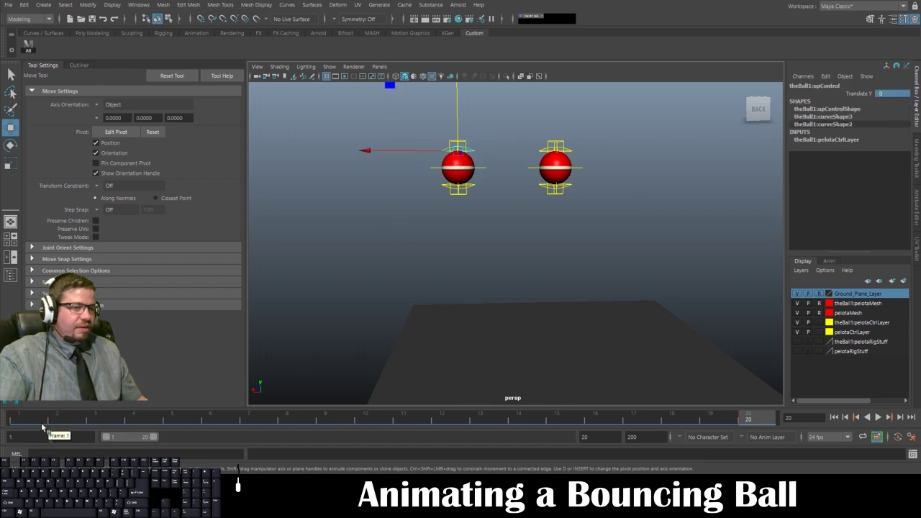
click(47, 421)
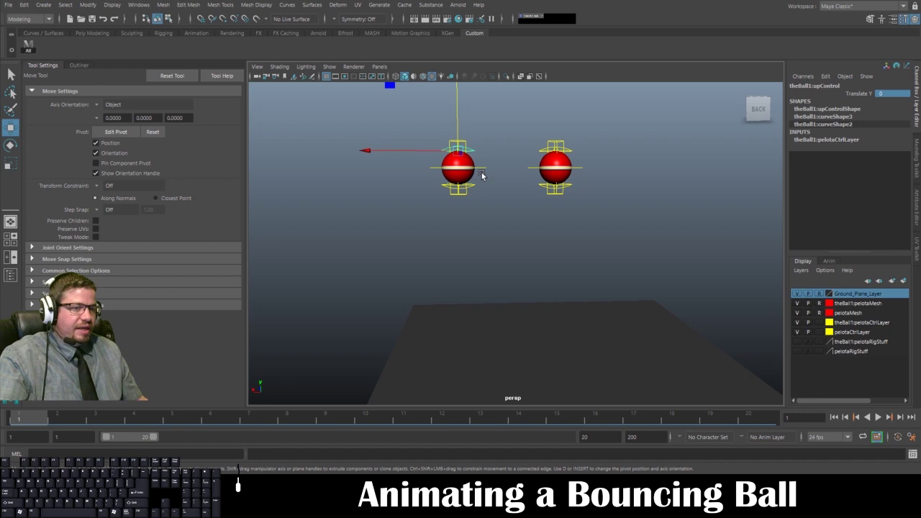
key(s)
key(ctrl+z)
drag(32, 417, 291, 416)
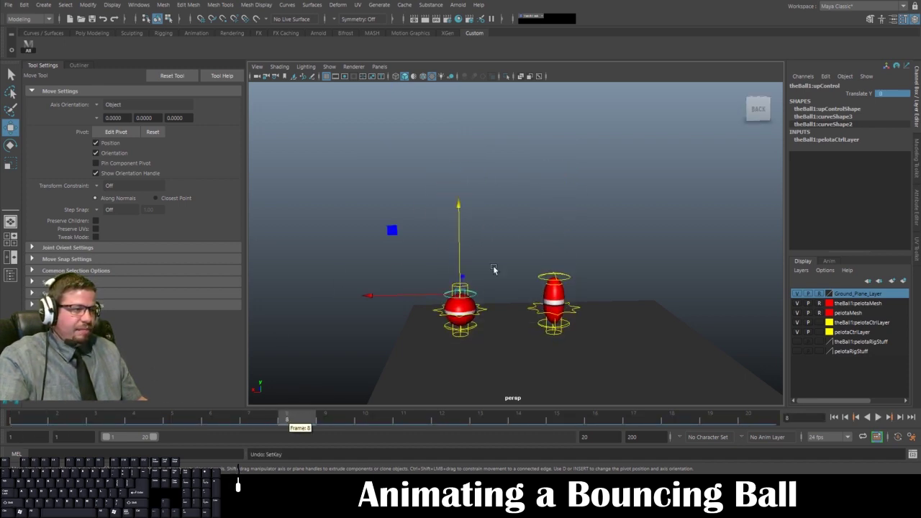
drag(459, 206, 463, 91)
key(s)
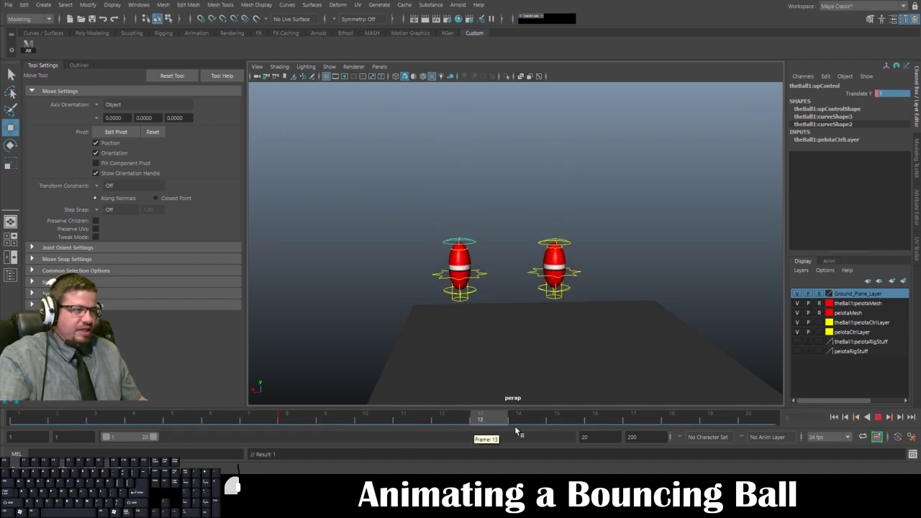
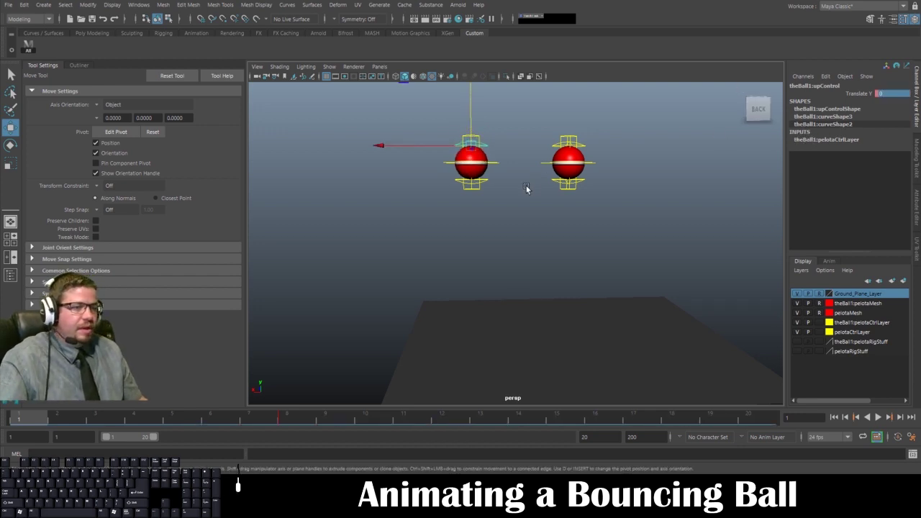
key(s)
Key the left ball flattened on the ground at frame 10 and stretched tall after landing
drag(38, 417, 374, 415)
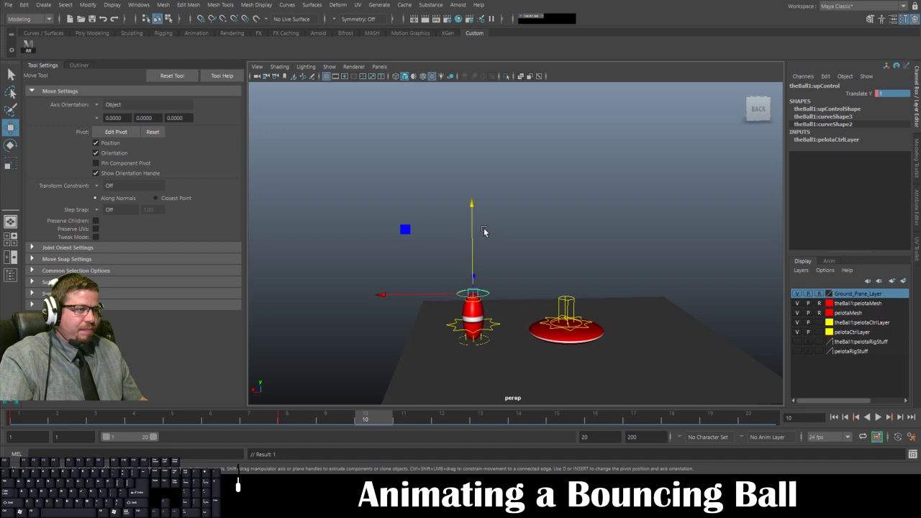
drag(477, 202, 479, 249)
key(s)
drag(369, 420, 460, 421)
drag(377, 421, 462, 416)
drag(475, 217, 476, 139)
key(s)
drag(451, 418, 801, 391)
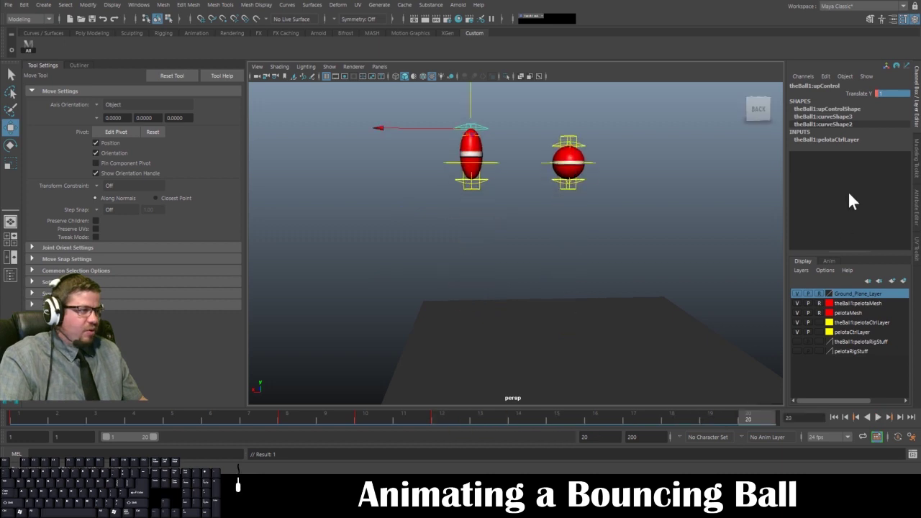
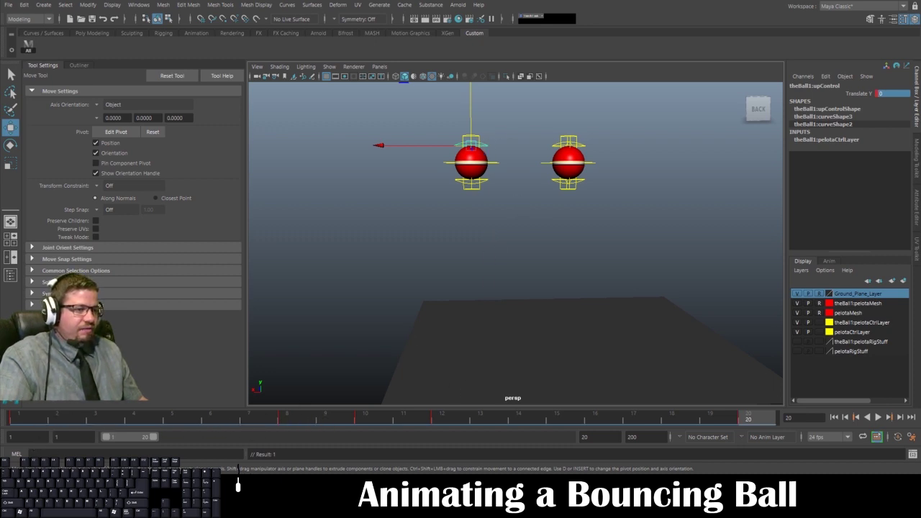
Scrub through mid-bounce frames to compare how both balls stretch
click(31, 420)
middle_click(31, 420)
click(293, 418)
drag(293, 418, 369, 418)
click(369, 418)
drag(368, 418, 450, 415)
click(450, 415)
middle_click(449, 415)
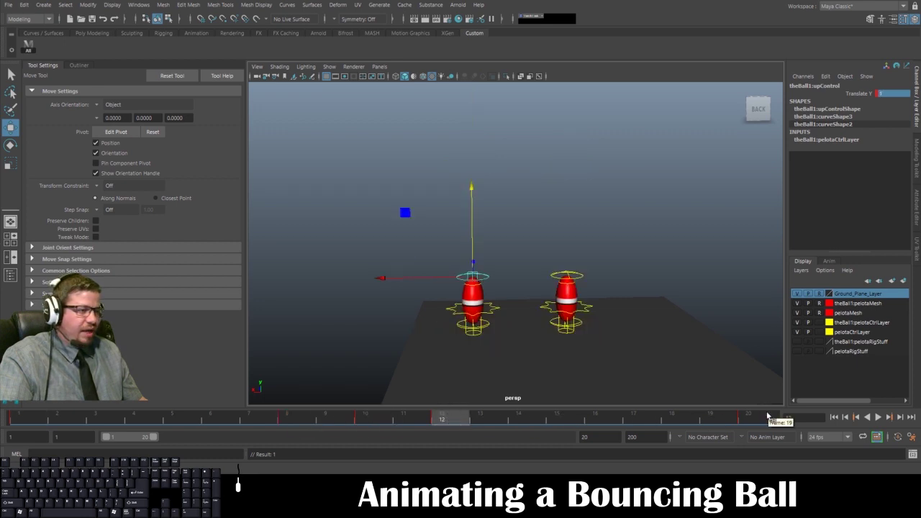
click(767, 418)
drag(767, 418, 766, 416)
Select the right rig's upControl and adjust its stretch to about 0.6 at frame 5 to match
click(628, 180)
click(598, 163)
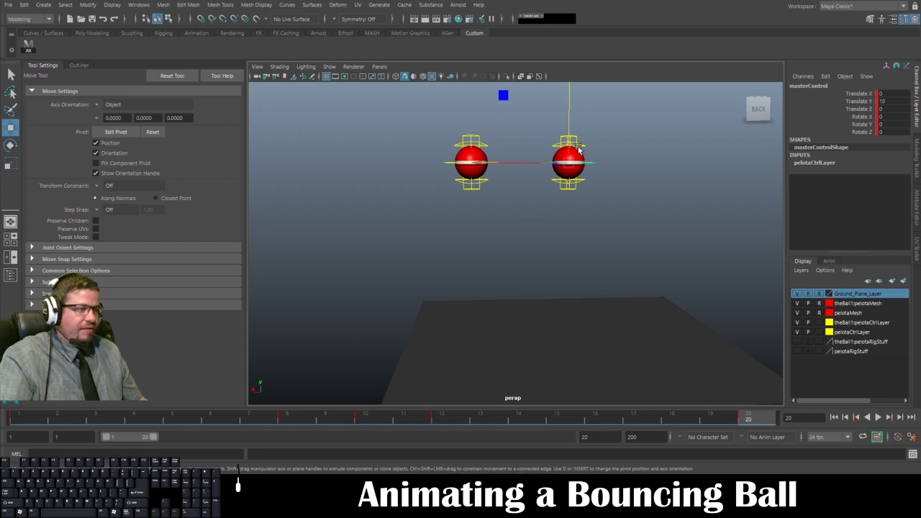
click(584, 145)
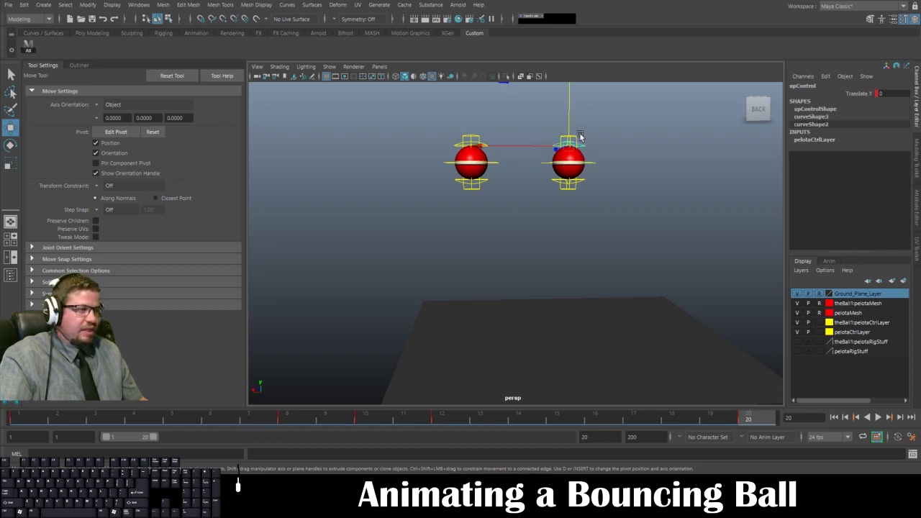
click(25, 419)
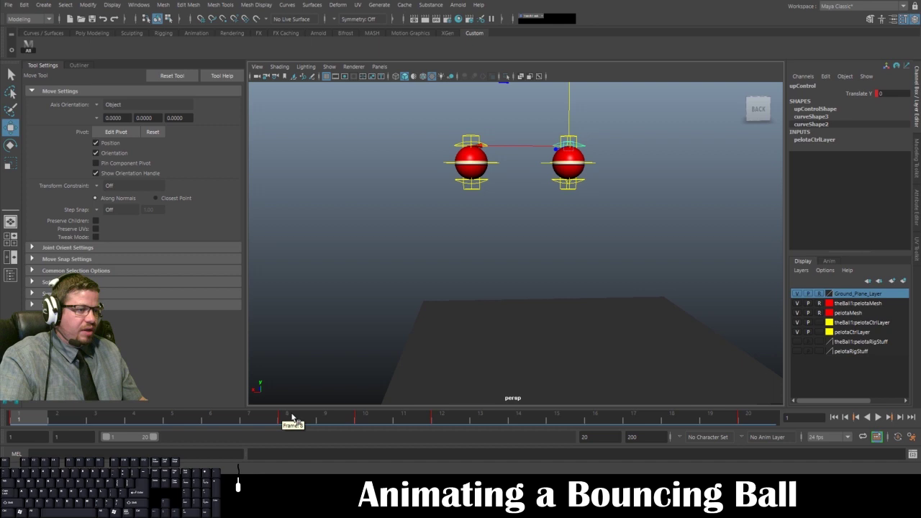
click(294, 416)
click(374, 414)
click(454, 415)
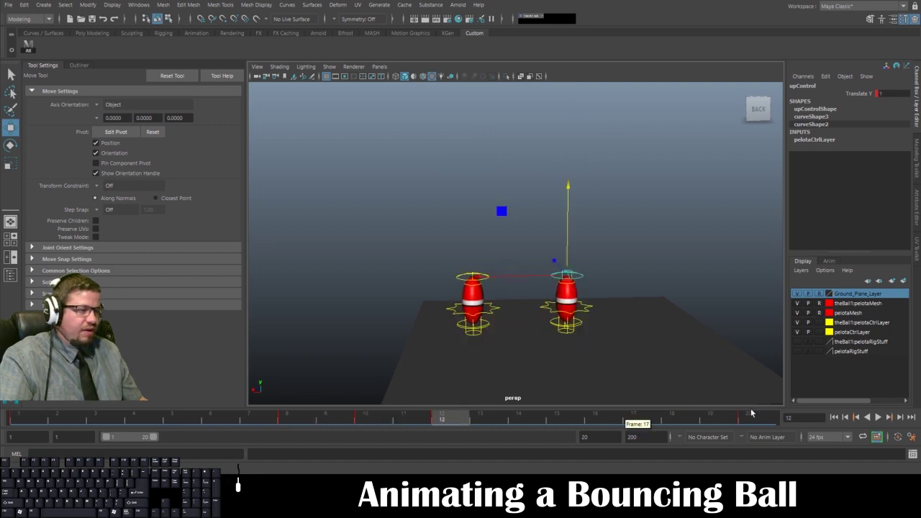
click(762, 418)
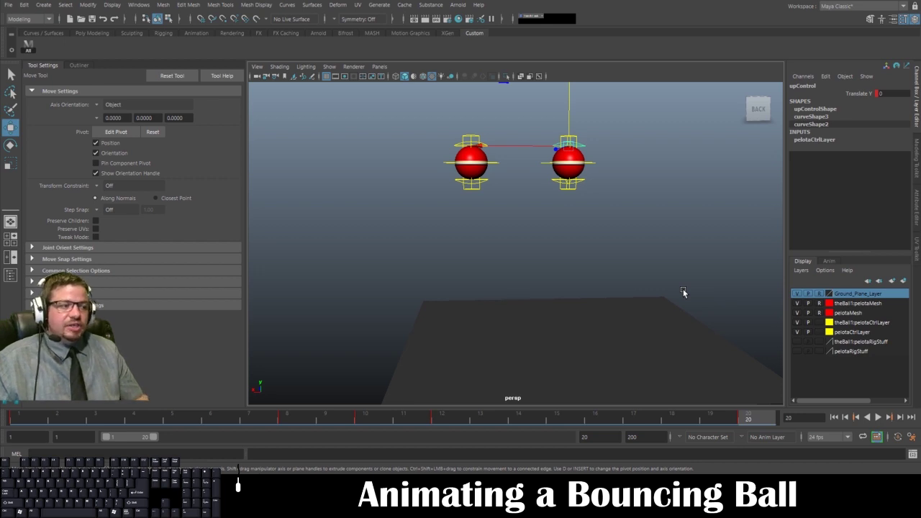
drag(96, 415, 234, 421)
drag(219, 420, 195, 421)
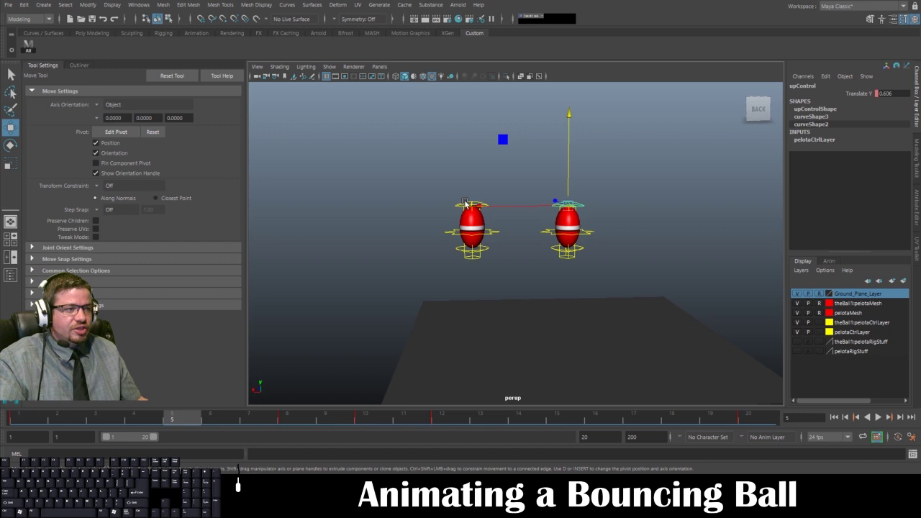
click(462, 203)
drag(536, 180, 648, 281)
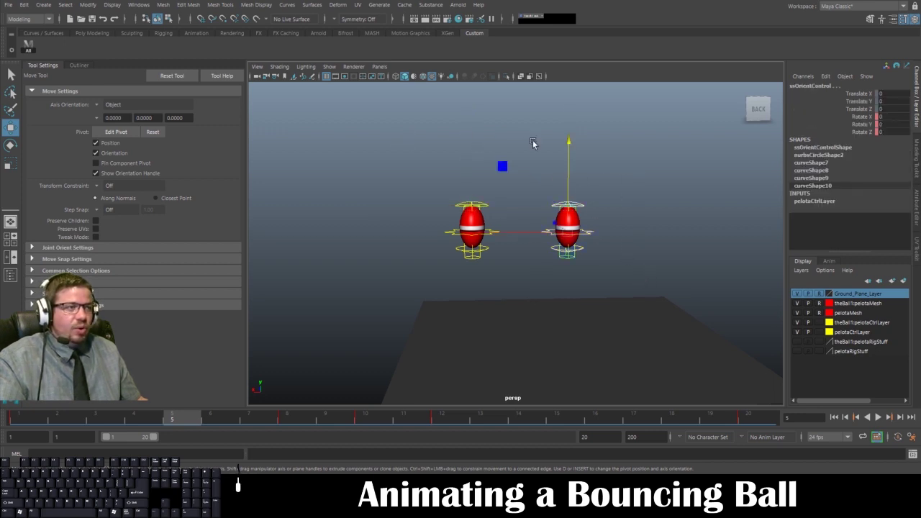
click(533, 140)
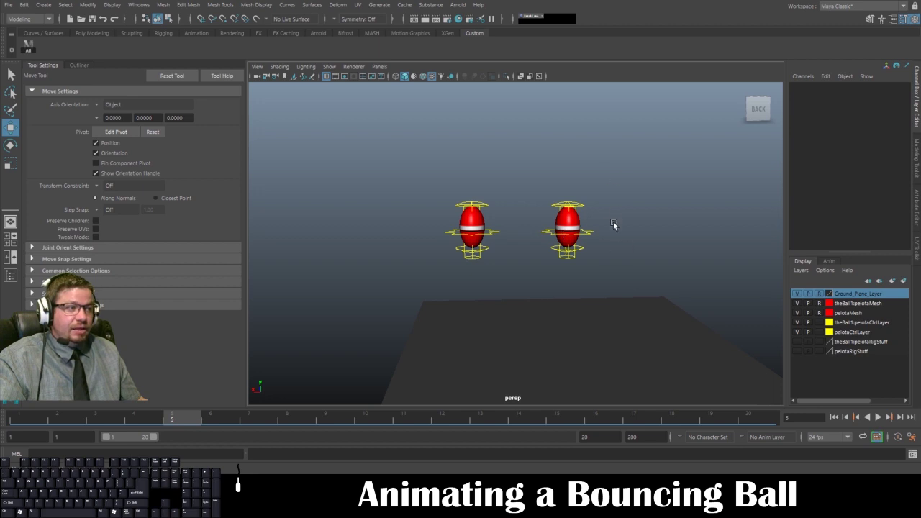
drag(92, 423, 777, 412)
click(879, 418)
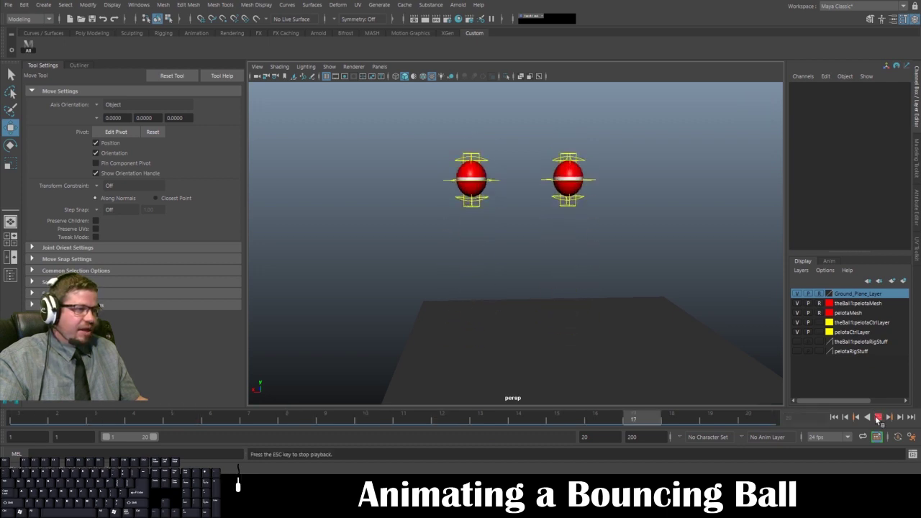
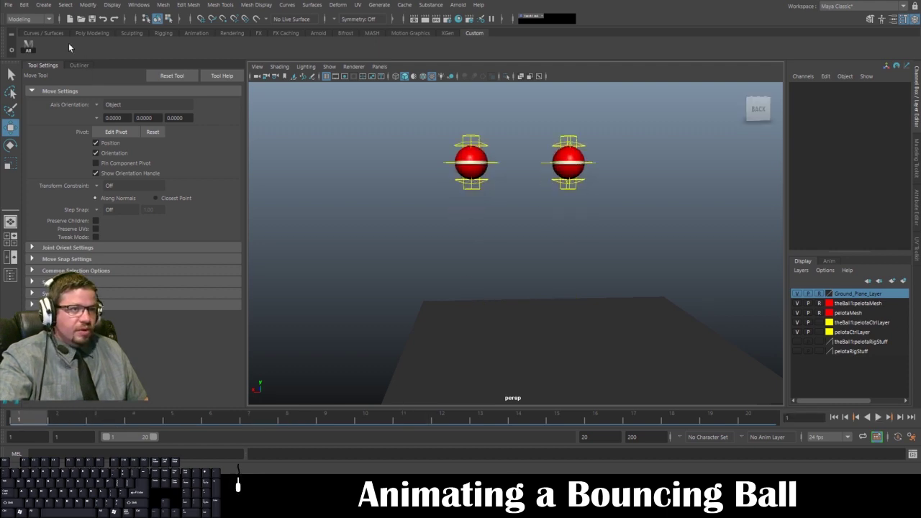
Create a polygon sphere and raise it in the side view so it rests on the ground
click(103, 36)
click(26, 46)
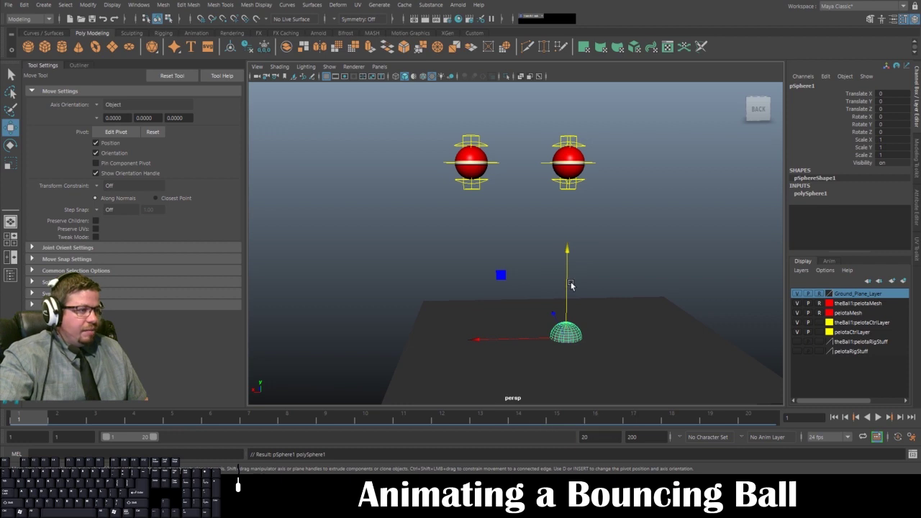
key(space)
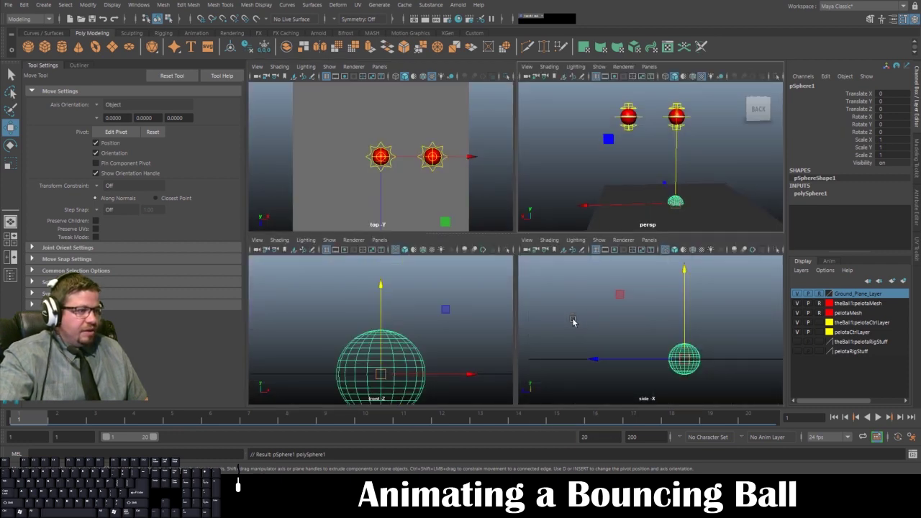
key(space)
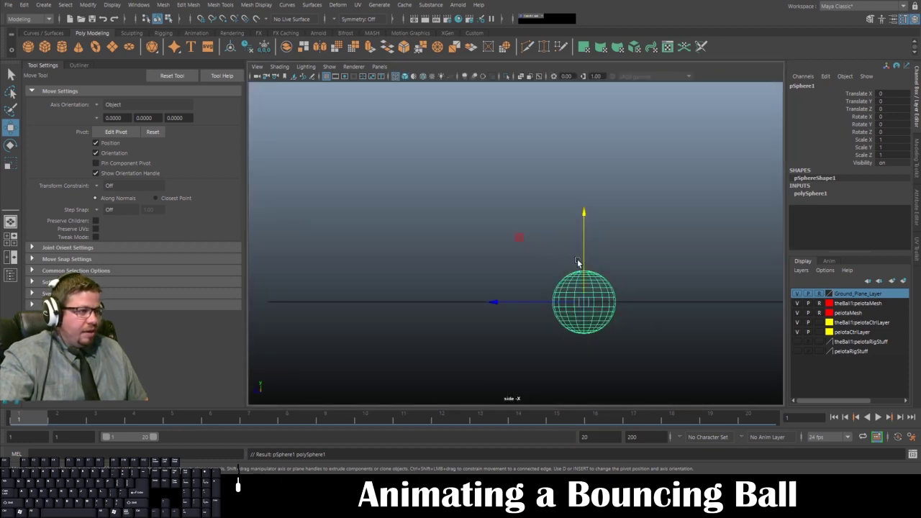
drag(586, 215, 590, 183)
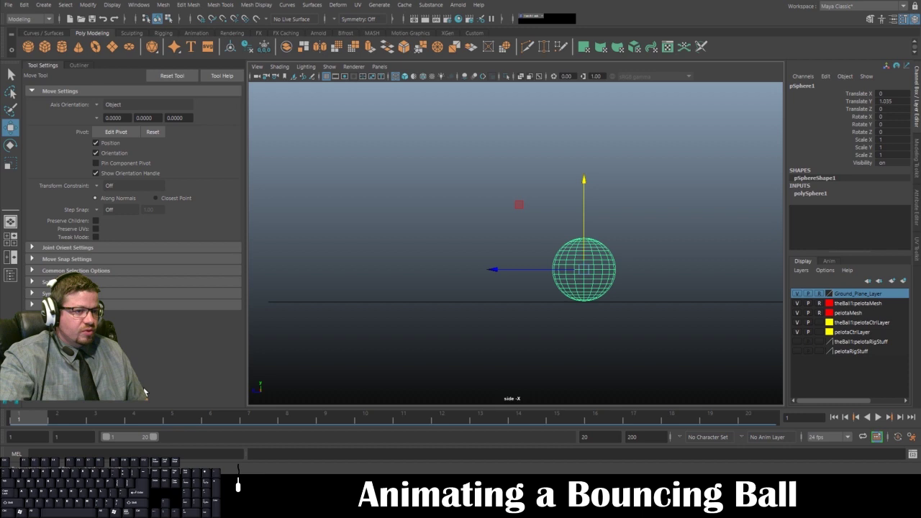
key(s)
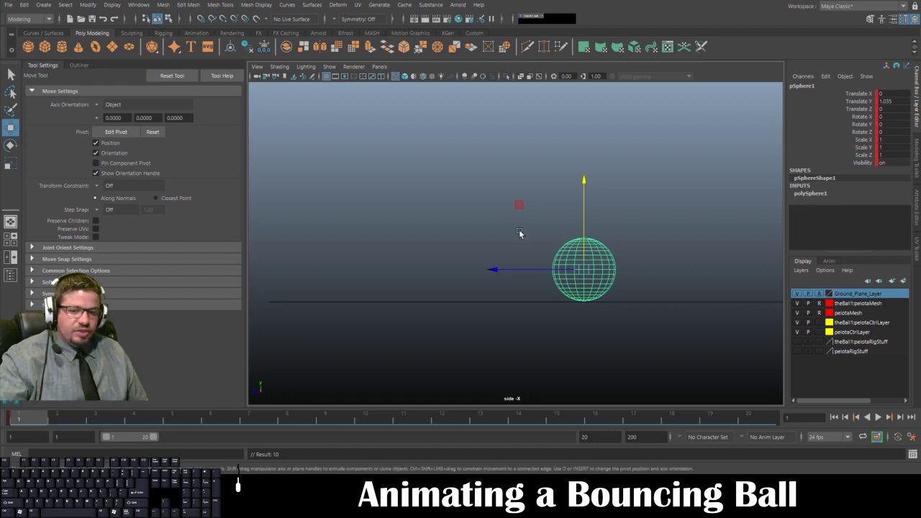
Adjust the sphere's placement in the side view and return to the perspective view
drag(620, 246, 696, 340)
drag(524, 239, 722, 385)
drag(532, 287, 652, 335)
right_click(652, 335)
drag(639, 327, 562, 245)
drag(561, 245, 625, 336)
drag(624, 336, 497, 110)
click(496, 111)
drag(502, 116, 121, 445)
key(s)
key(space)
key(space)
Slide the sphere sideways beside the two ball rigs and reframe the scene
right_click(609, 215)
drag(486, 318, 569, 314)
key(s)
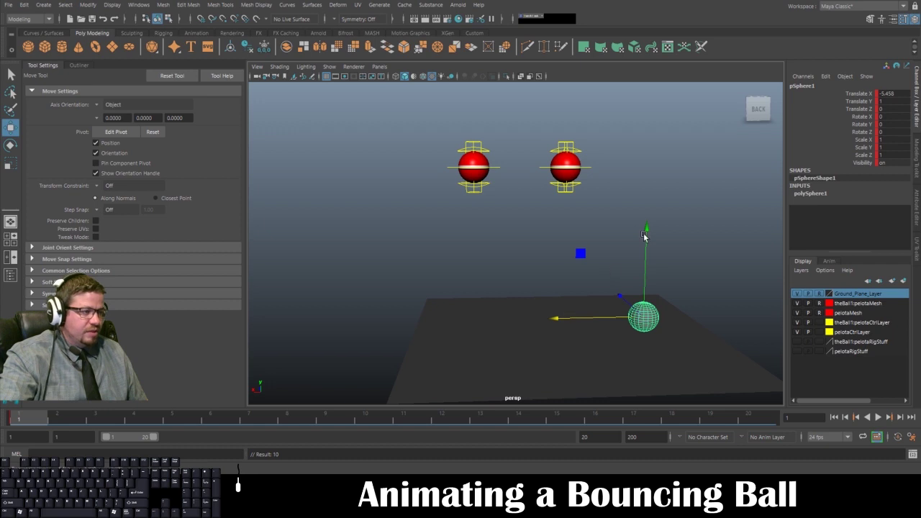
click(693, 187)
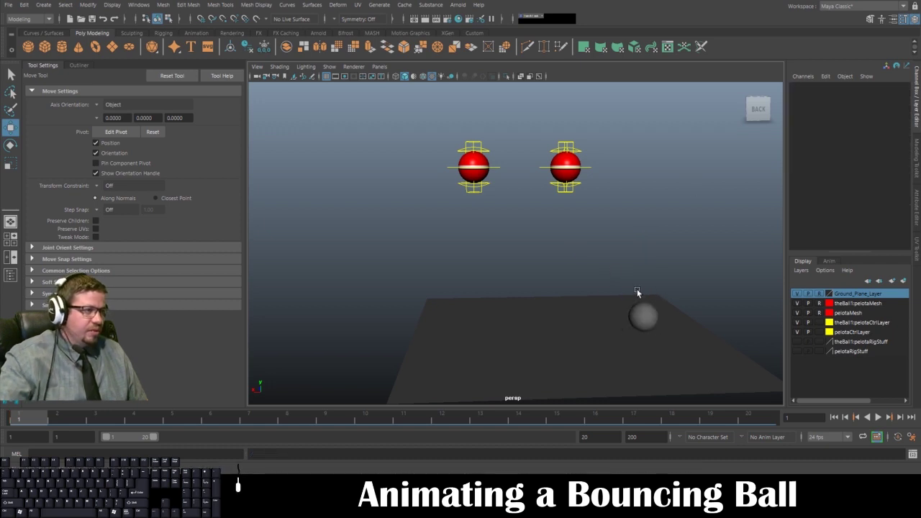
click(642, 313)
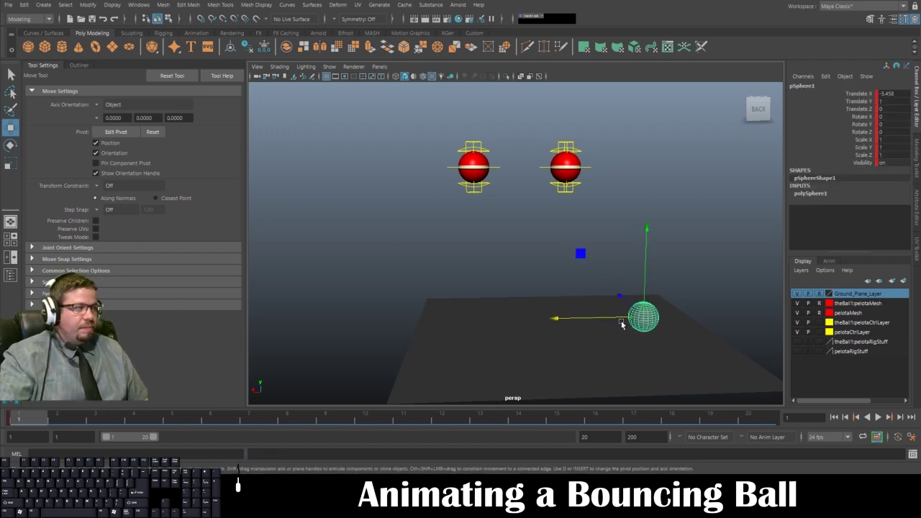
click(694, 283)
click(686, 277)
drag(667, 279, 676, 276)
right_click(669, 287)
drag(652, 275, 612, 273)
drag(616, 281, 651, 353)
click(644, 354)
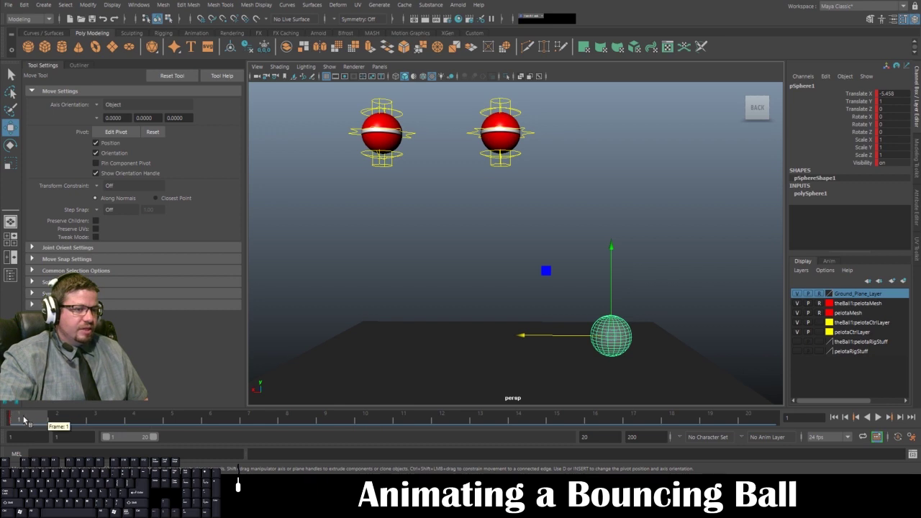
Scrub the bounce and key the sphere's resting position around frame 10
drag(25, 418, 371, 417)
key(s)
key(ctrl+z)
click(15, 416)
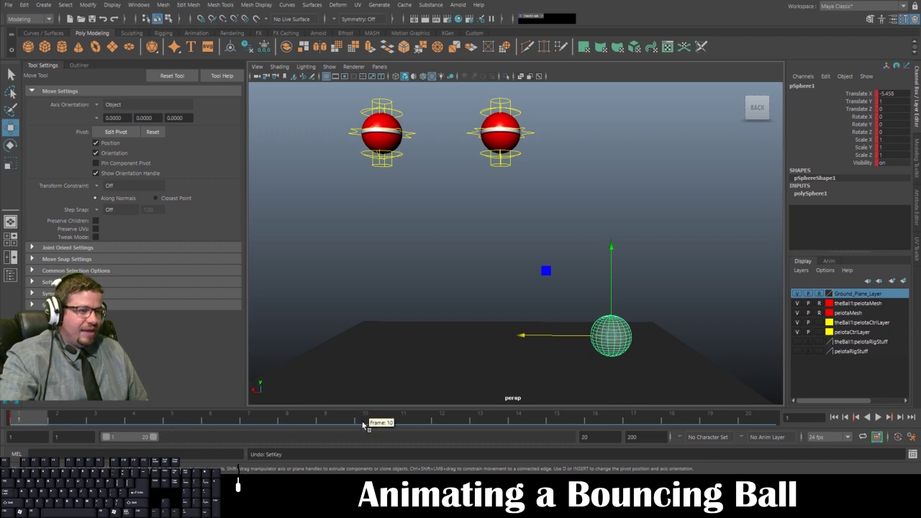
click(382, 420)
key(s)
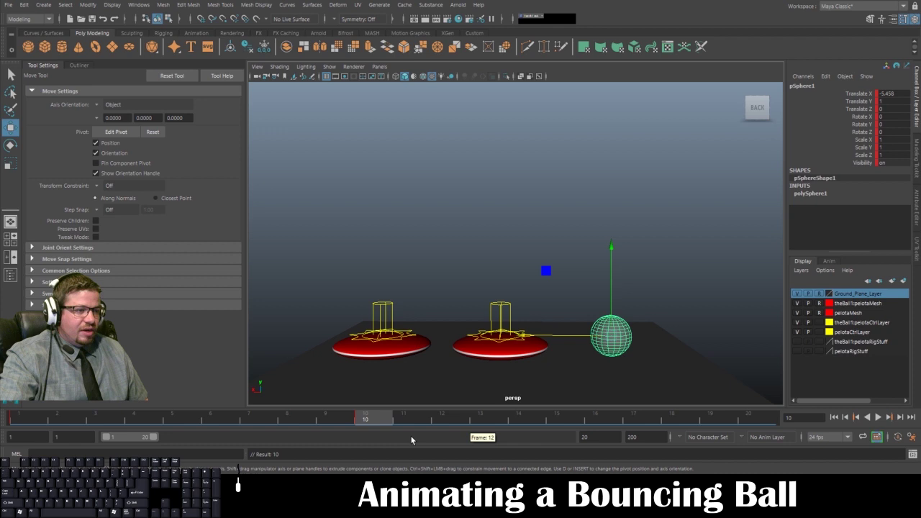
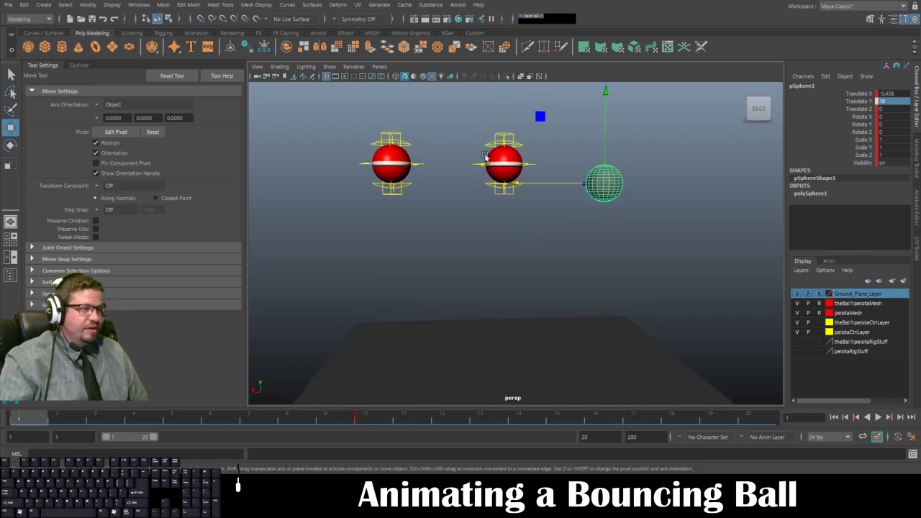
Set the sphere's Translate Y to 10 and key it high at frame 1
right_click(533, 245)
click(515, 235)
click(591, 222)
click(584, 207)
key(s)
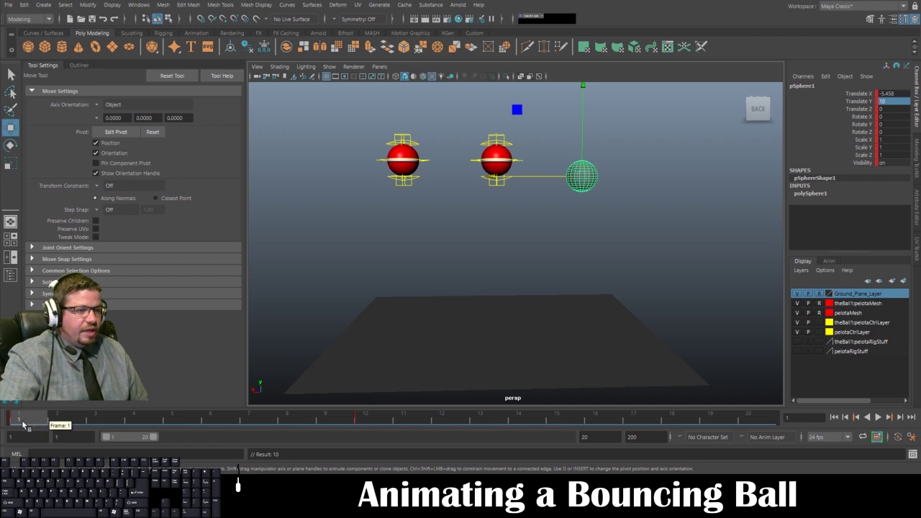
Key the sphere at height 10 on frame 20 and scrub back to check the motion
drag(25, 423, 9, 419)
drag(9, 419, 25, 417)
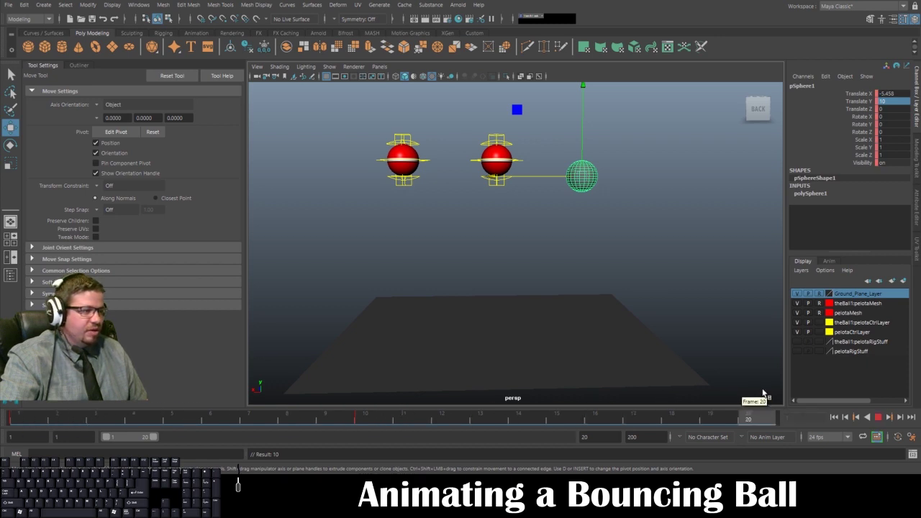
drag(765, 390, 746, 418)
Scale the sphere tall in Y and thin in X/Z at frame 7 and key the stretch
key(s)
drag(747, 419, 266, 437)
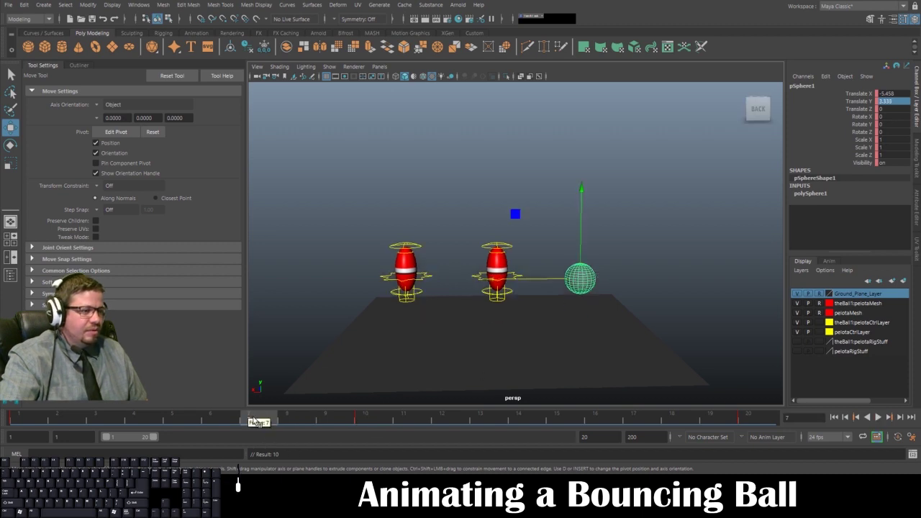
key(r)
drag(584, 188, 583, 139)
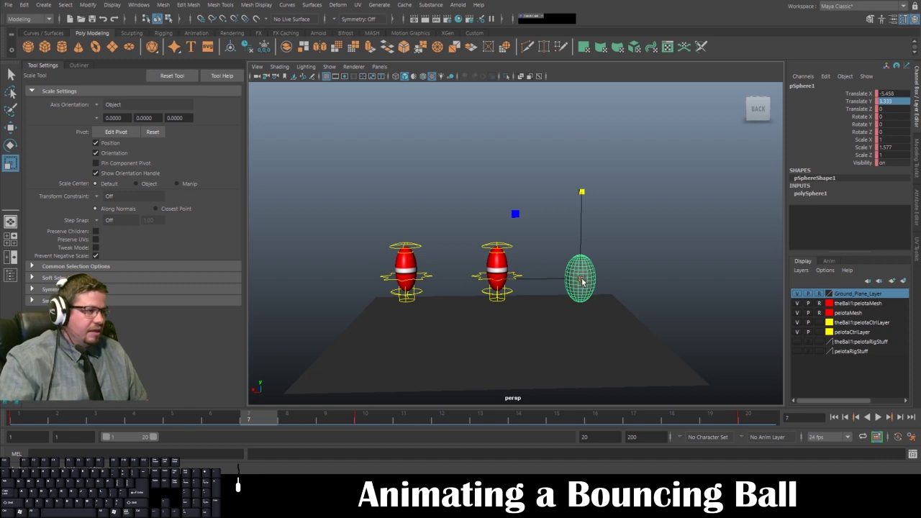
drag(583, 280, 572, 278)
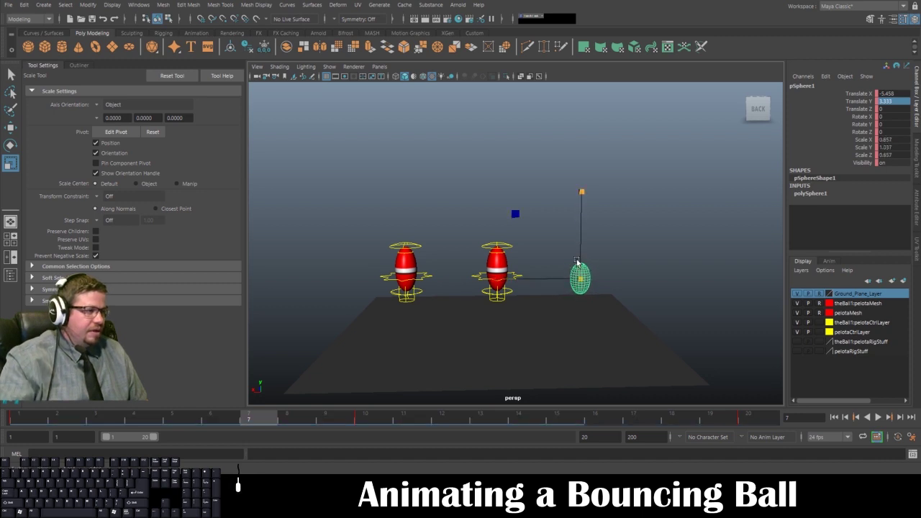
drag(585, 189, 585, 131)
drag(585, 162, 567, 159)
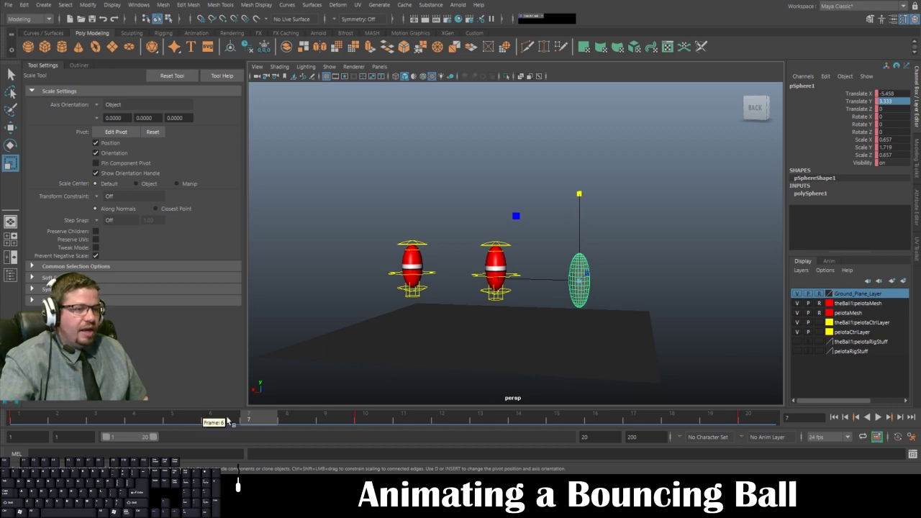
key(s)
Go to frame 10 where the ball lands and select the plain sphere
drag(256, 422, 371, 424)
click(614, 310)
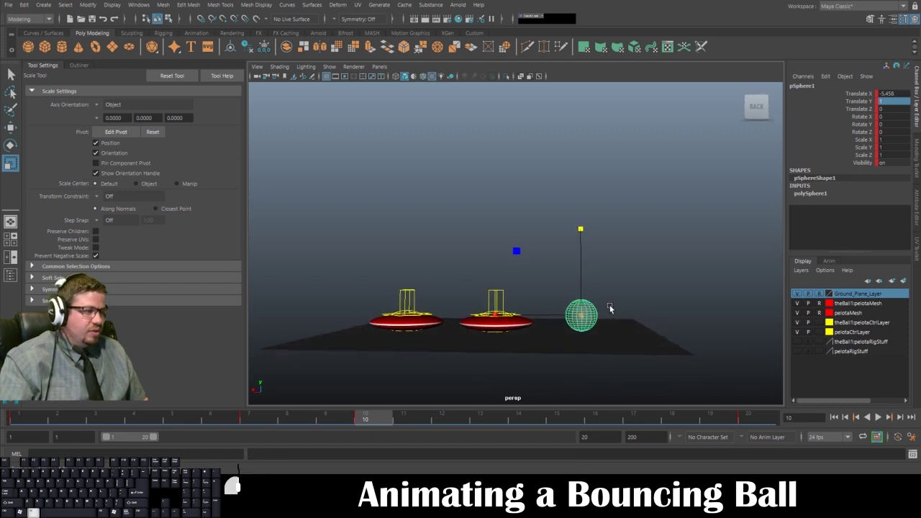
Scale the plain sphere squashed flat and widened on the sides at frame 10
drag(581, 227, 588, 292)
drag(571, 330, 575, 348)
drag(581, 305, 603, 318)
drag(592, 317, 588, 298)
drag(584, 231, 585, 261)
click(603, 278)
In side view, lower the squashed sphere onto the ground and key it at frame 10
key(alt+space)
key(alt+space)
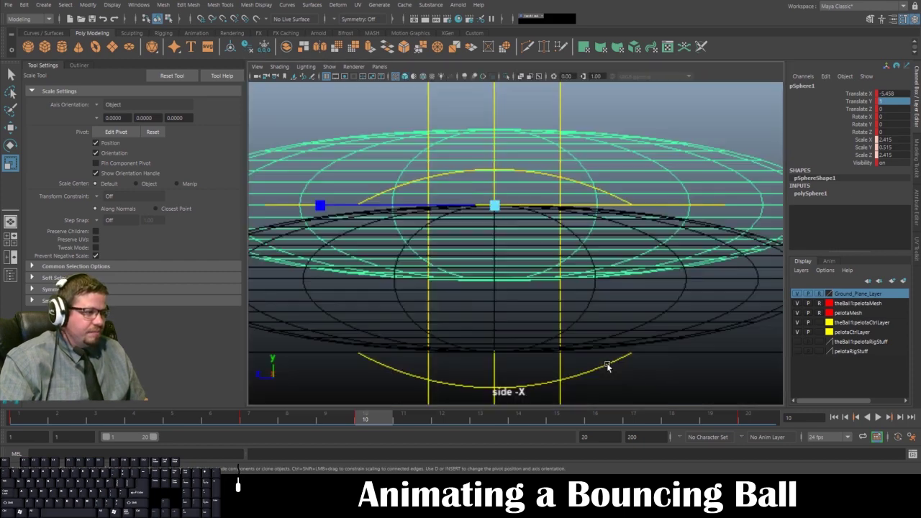
click(566, 251)
key(w)
click(500, 138)
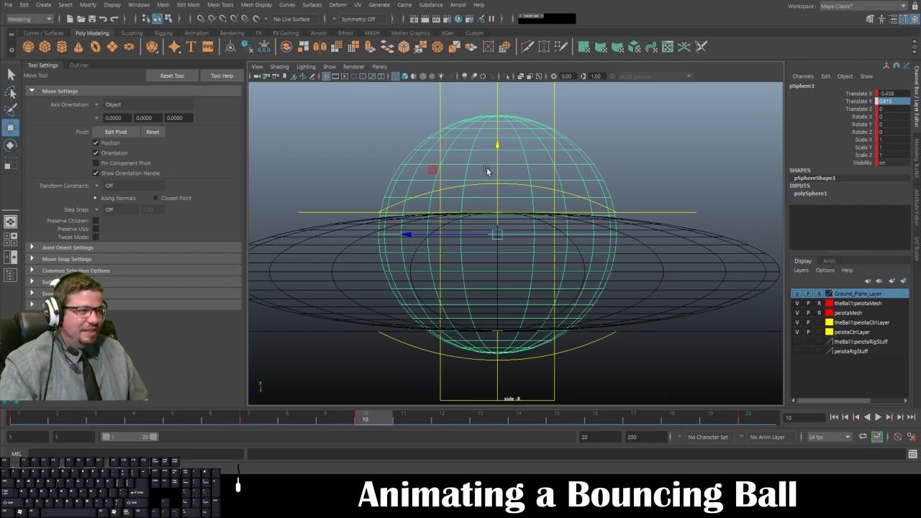
key(ctrl+z)
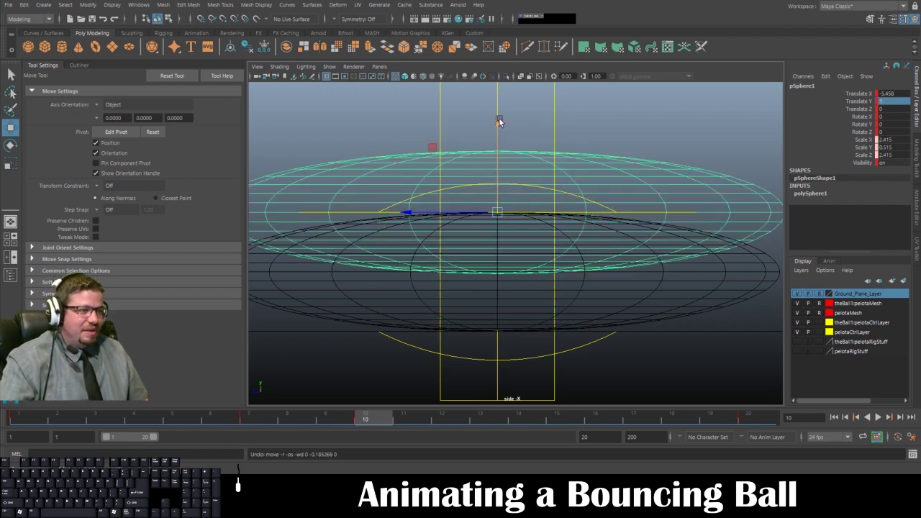
key(ctrl+s)
drag(500, 123, 510, 179)
key(ctrl+s)
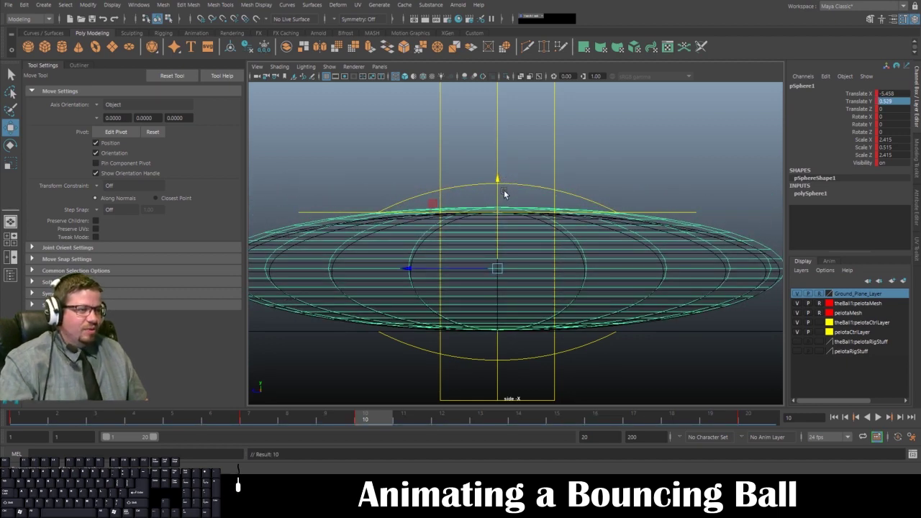
Return to the perspective view looking down on the three squashed balls
key(space)
key(space)
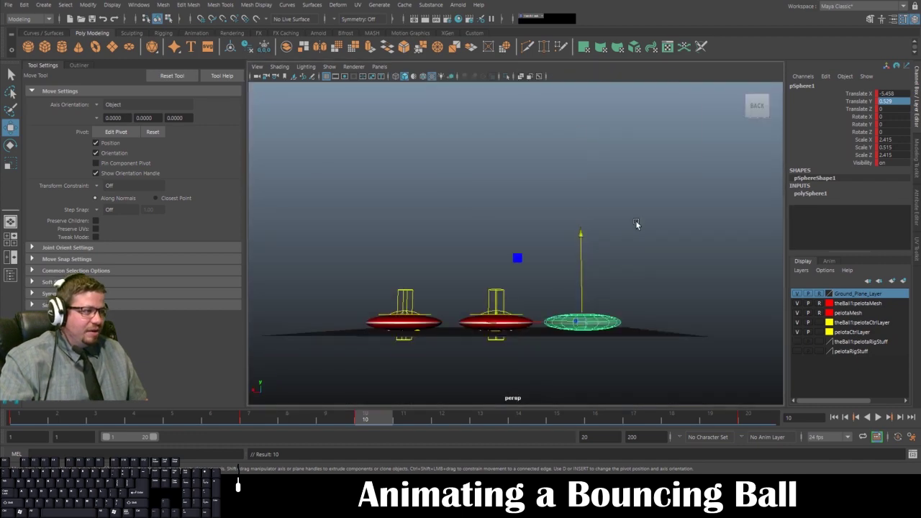
drag(623, 245, 624, 273)
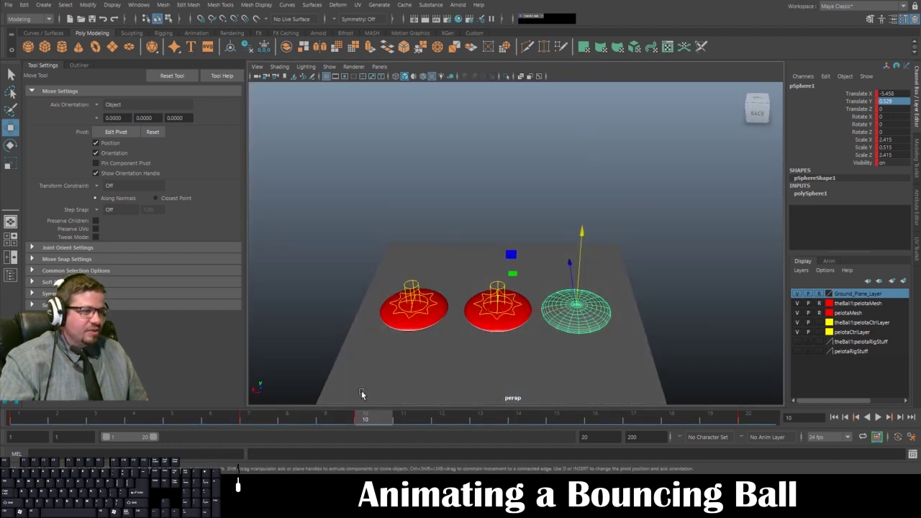
Scrub the Time Slider and play the bounce loop to review the sphere beside the rigs
drag(368, 417, 454, 421)
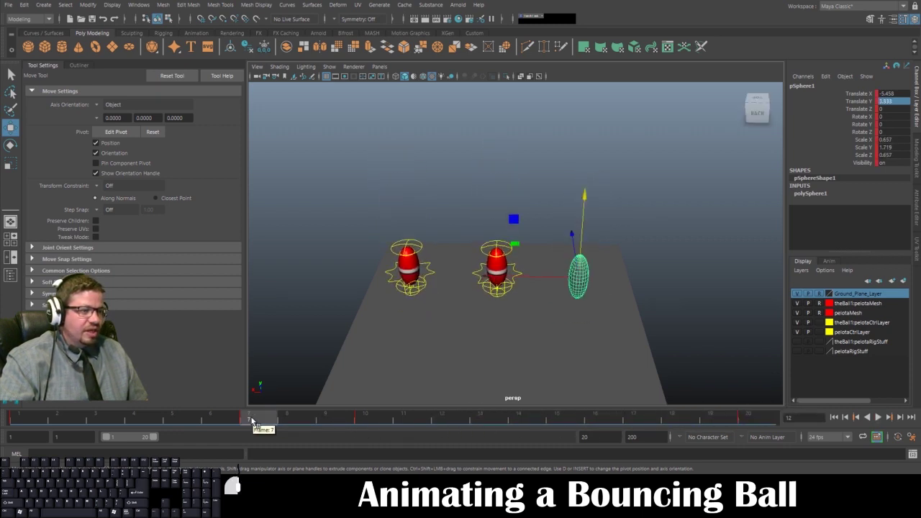
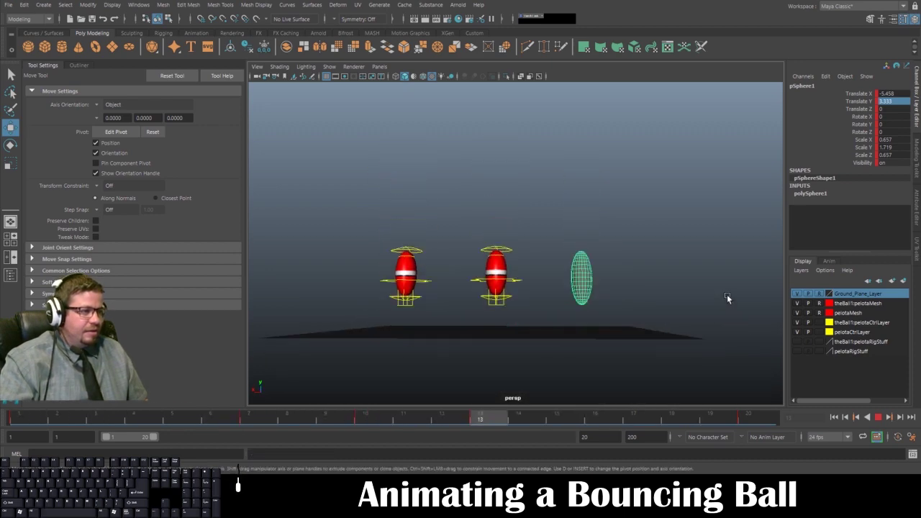
click(716, 300)
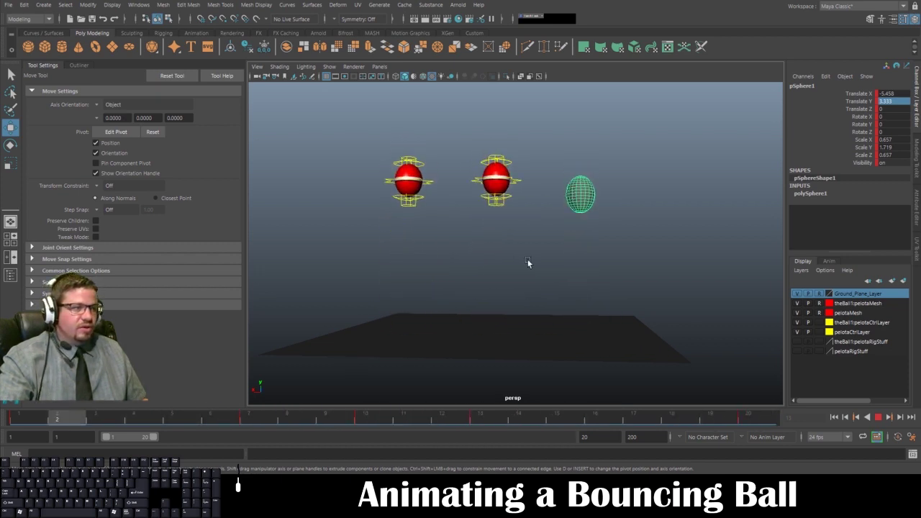
Stop playback at frame 10 and select a rig's squash and orientation controls for rotating
click(883, 420)
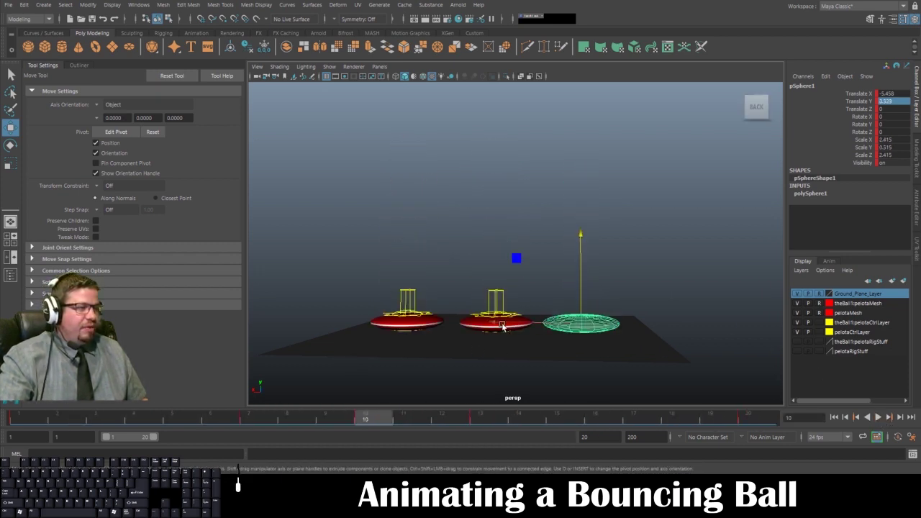
drag(518, 293, 569, 394)
drag(559, 303, 545, 228)
click(540, 258)
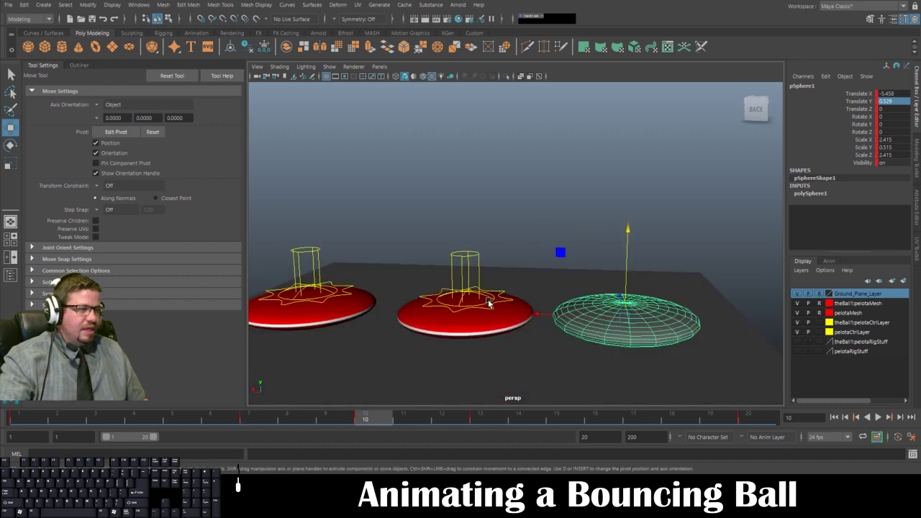
click(493, 302)
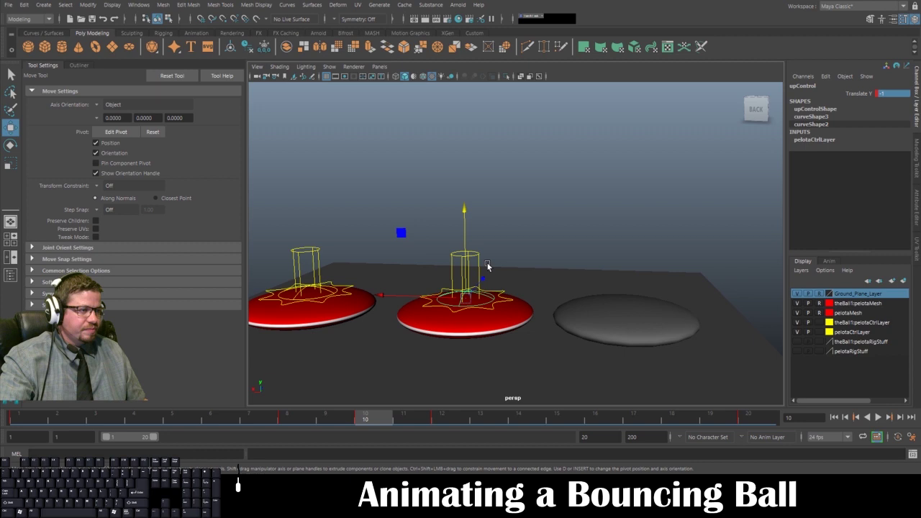
click(487, 260)
click(478, 257)
key(e)
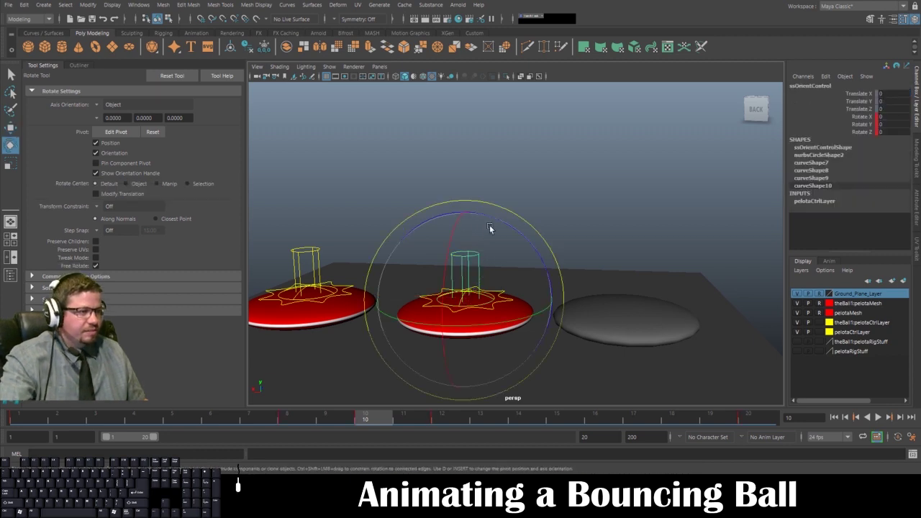
Trial-rotate the rig controls to tilt the ball, undoing each rotation back to level
drag(504, 226, 522, 306)
key(ctrl+z)
click(540, 197)
click(510, 301)
drag(547, 270, 536, 329)
drag(536, 329, 482, 213)
drag(482, 213, 541, 277)
drag(541, 277, 638, 328)
key(ctrl+z)
key(ctrl+z)
key(ctrl+z)
Undo a last tilt, clear the rig selection and reselect pSphere1 level at zero rotation
click(639, 328)
drag(660, 235, 607, 260)
key(ctrl+z)
drag(503, 288, 476, 242)
click(473, 171)
click(469, 284)
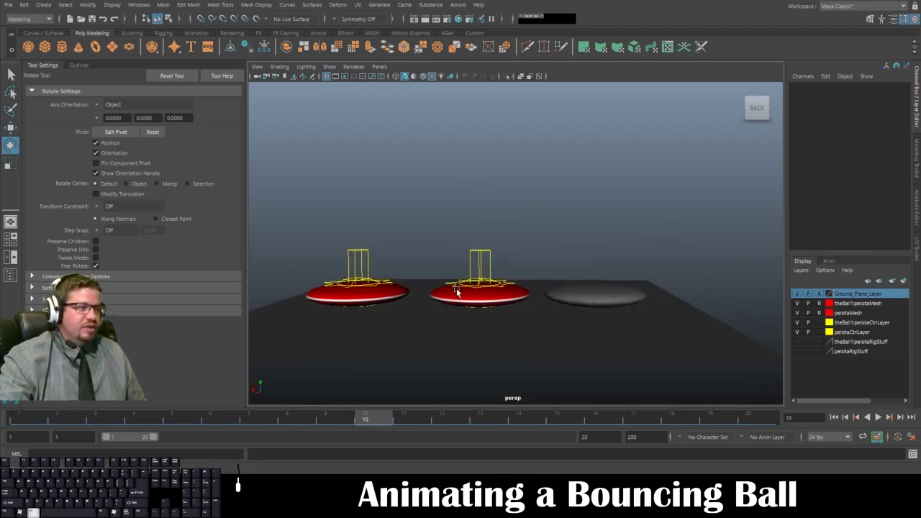
click(431, 307)
drag(428, 282, 460, 319)
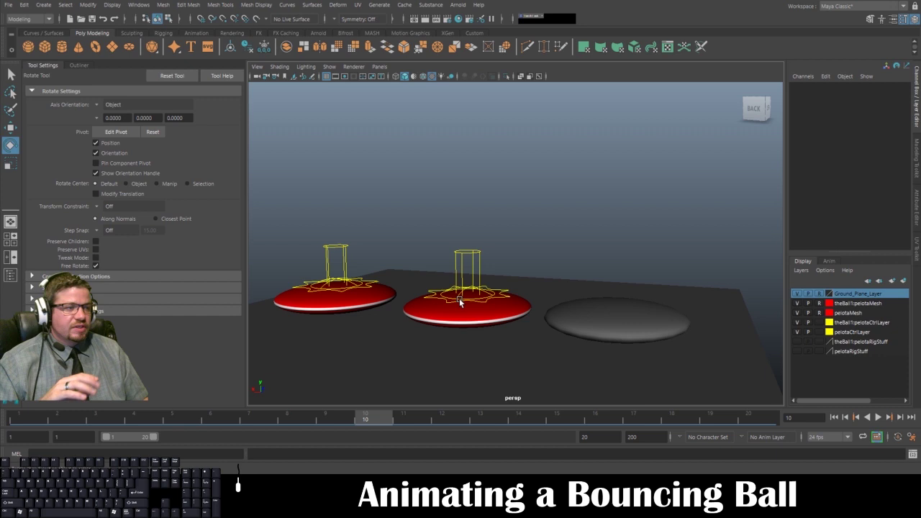
click(590, 315)
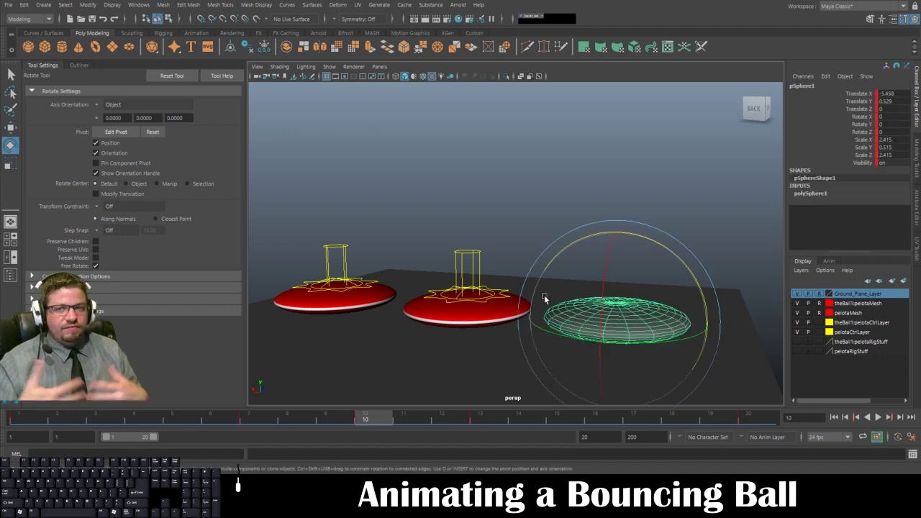